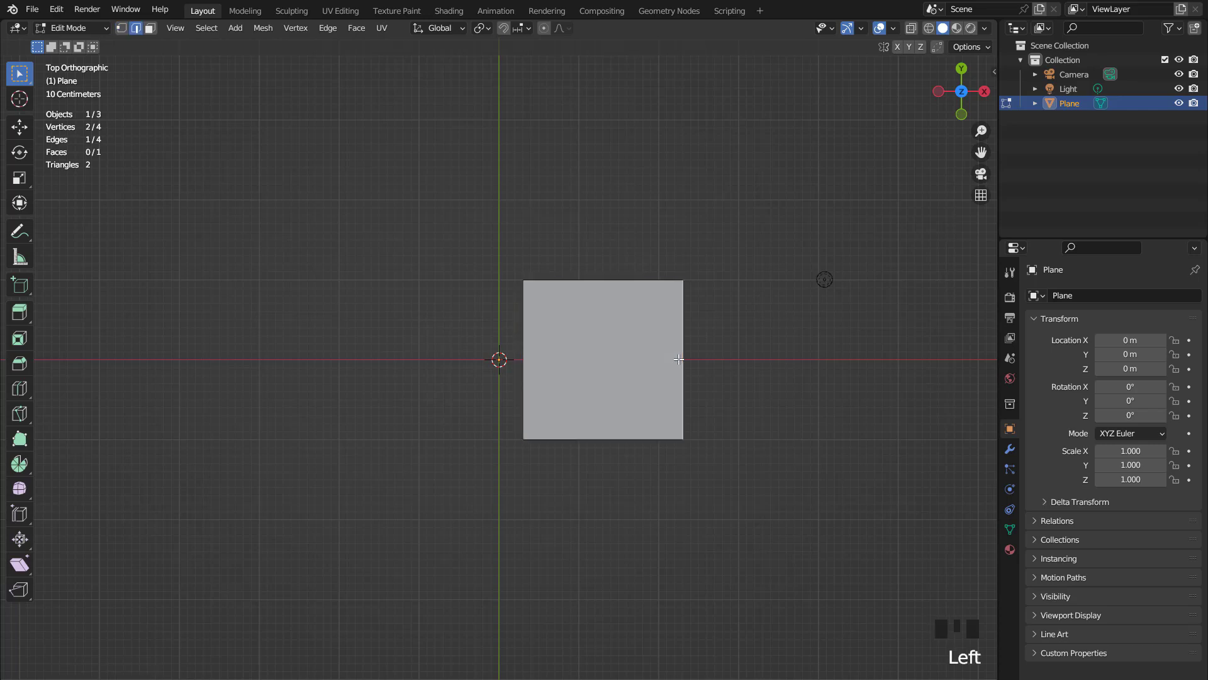
# - Extrude an extra section, shrink the inner edge and move the outer edge into a tapered petal tip
pyautogui.press('g')
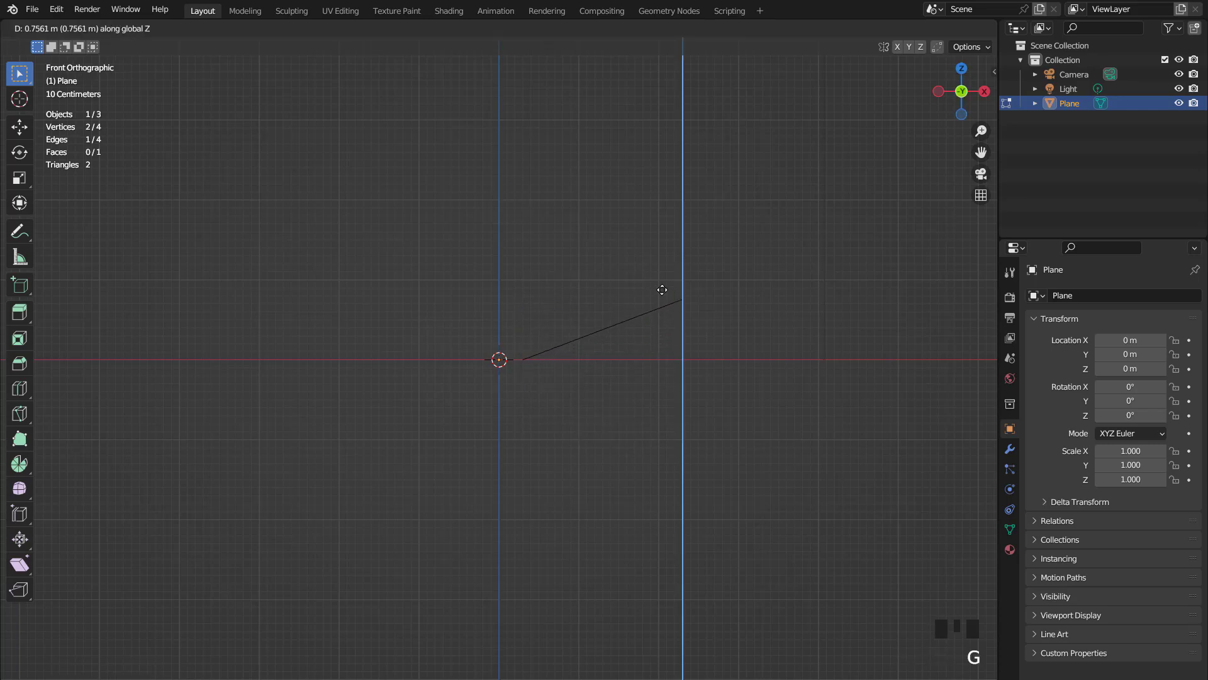
pyautogui.scroll(-3)
pyautogui.press('e')
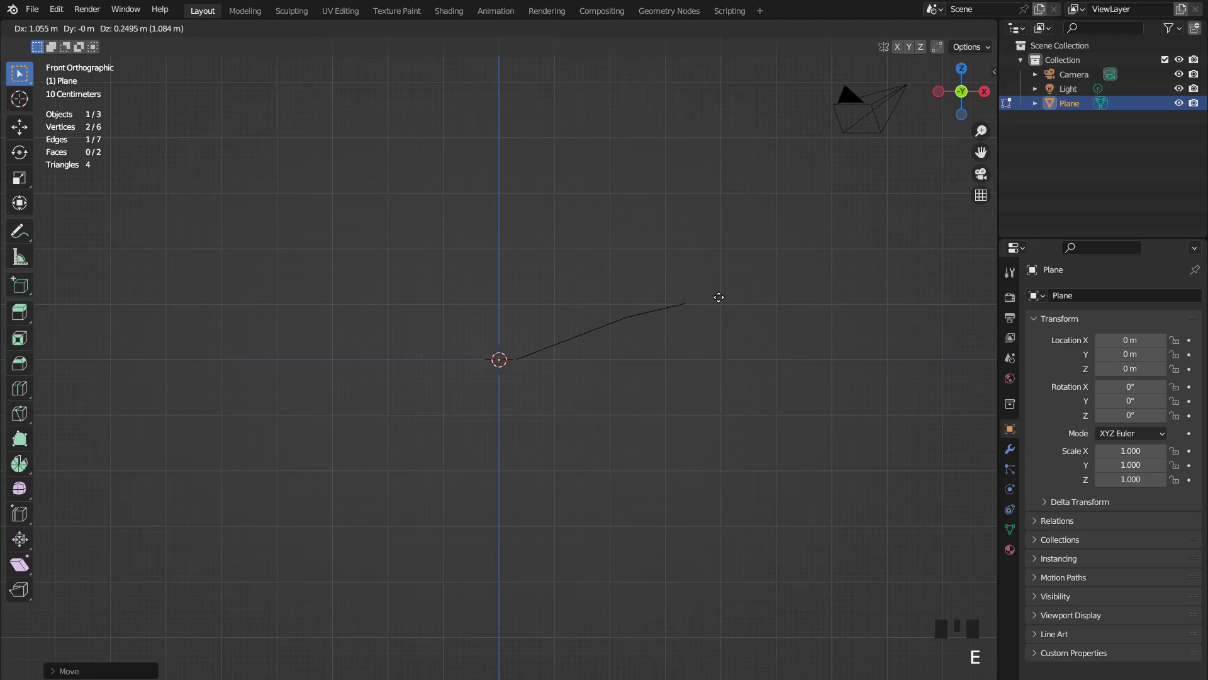
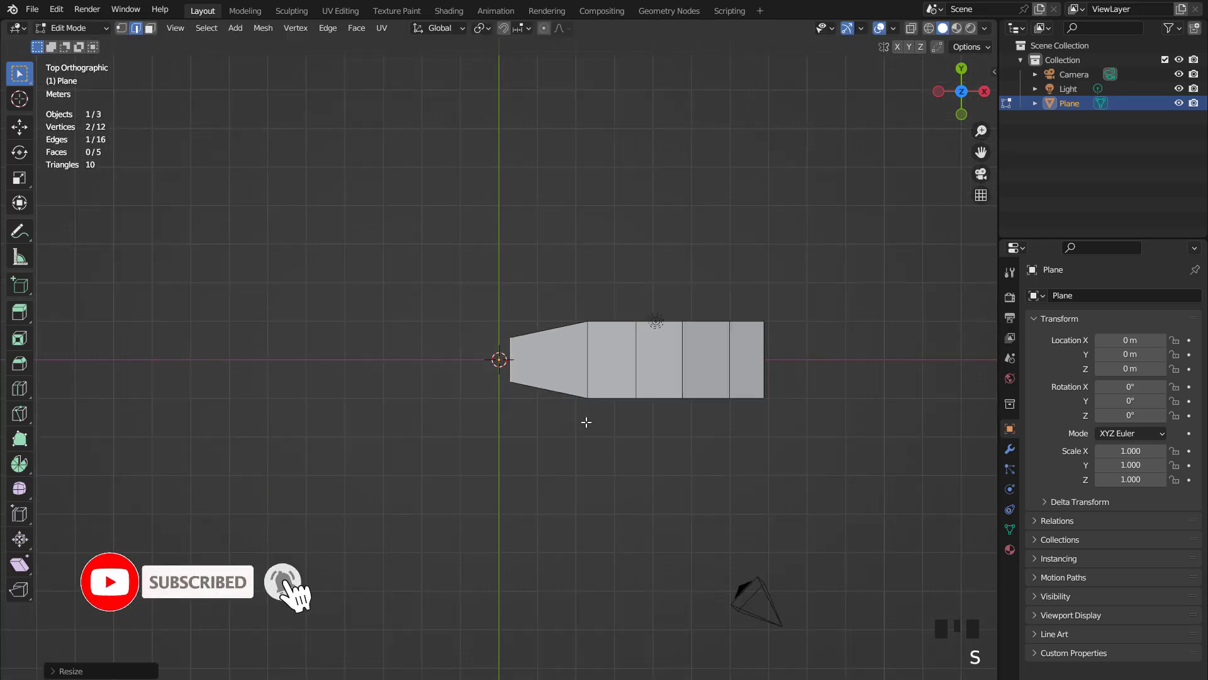
pyautogui.press('s')
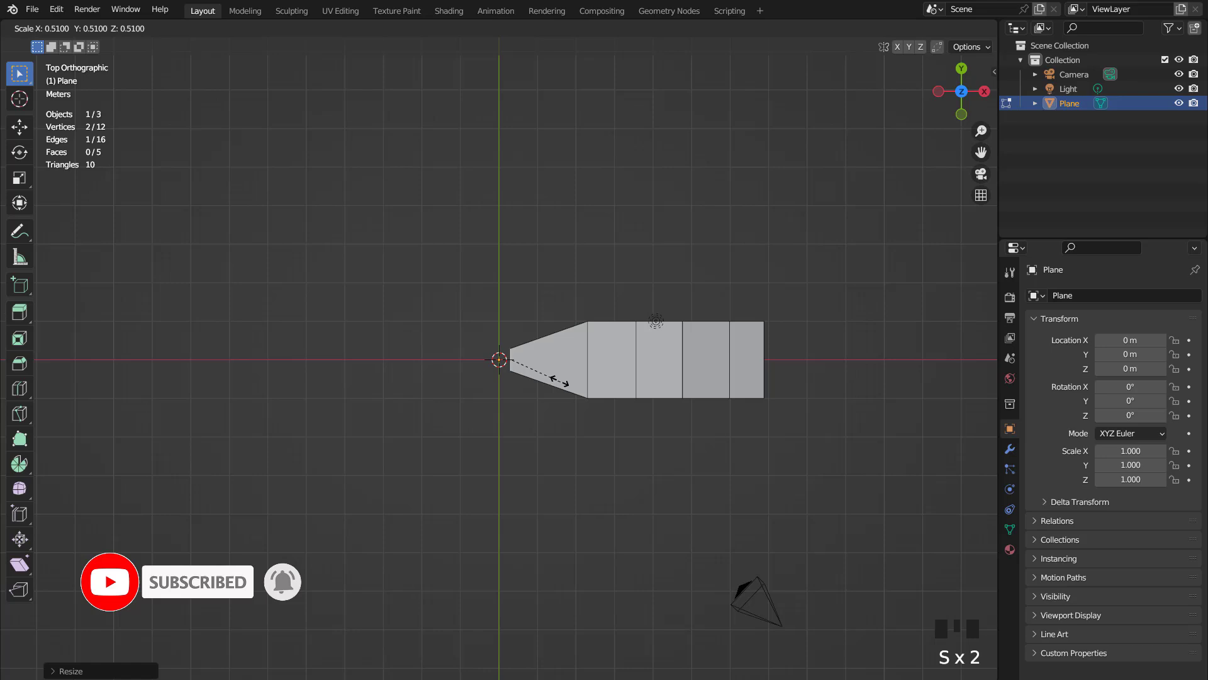
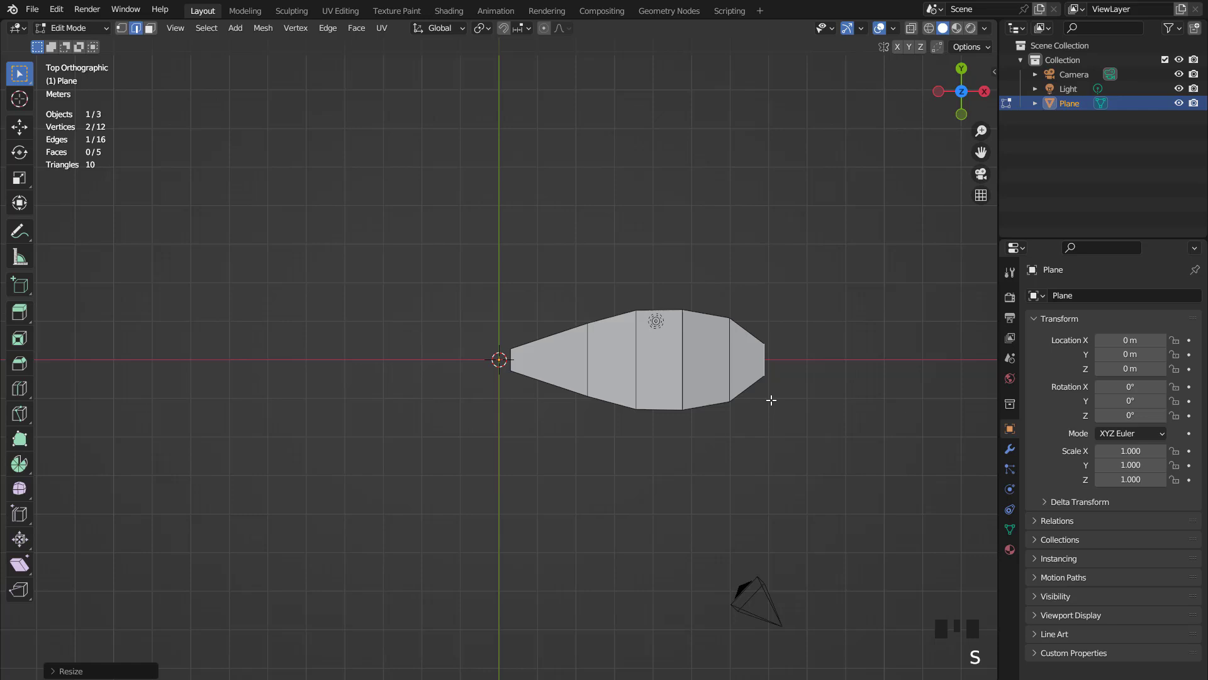
pyautogui.press('g')
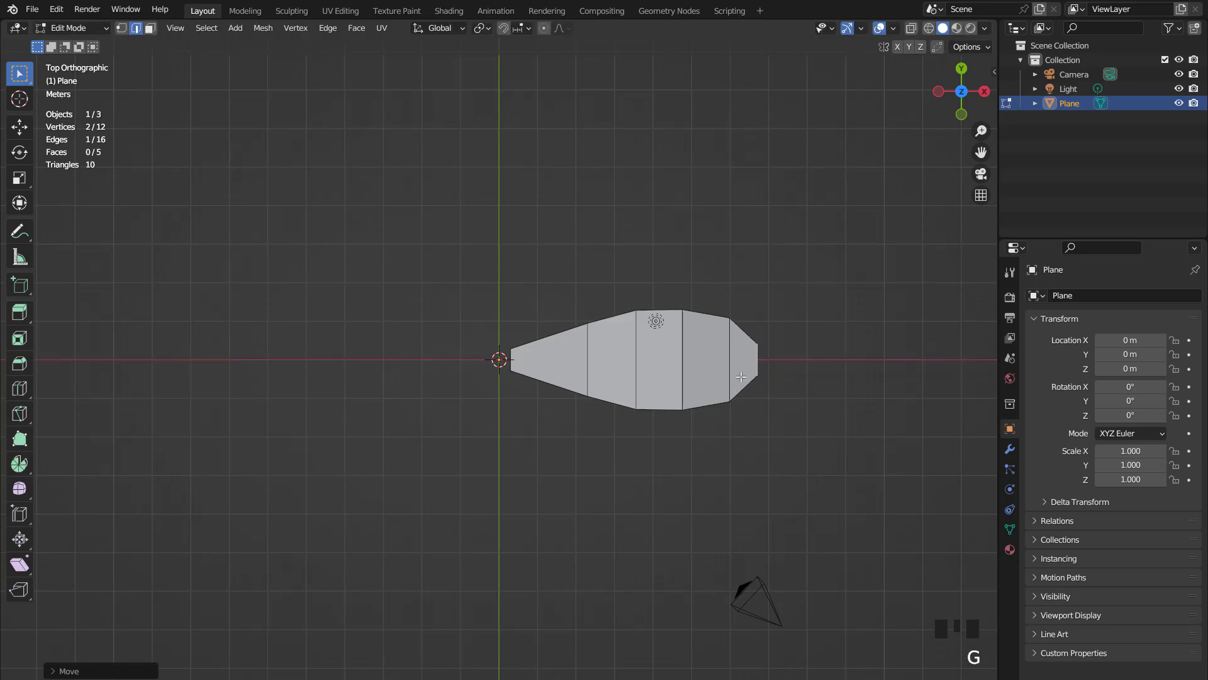
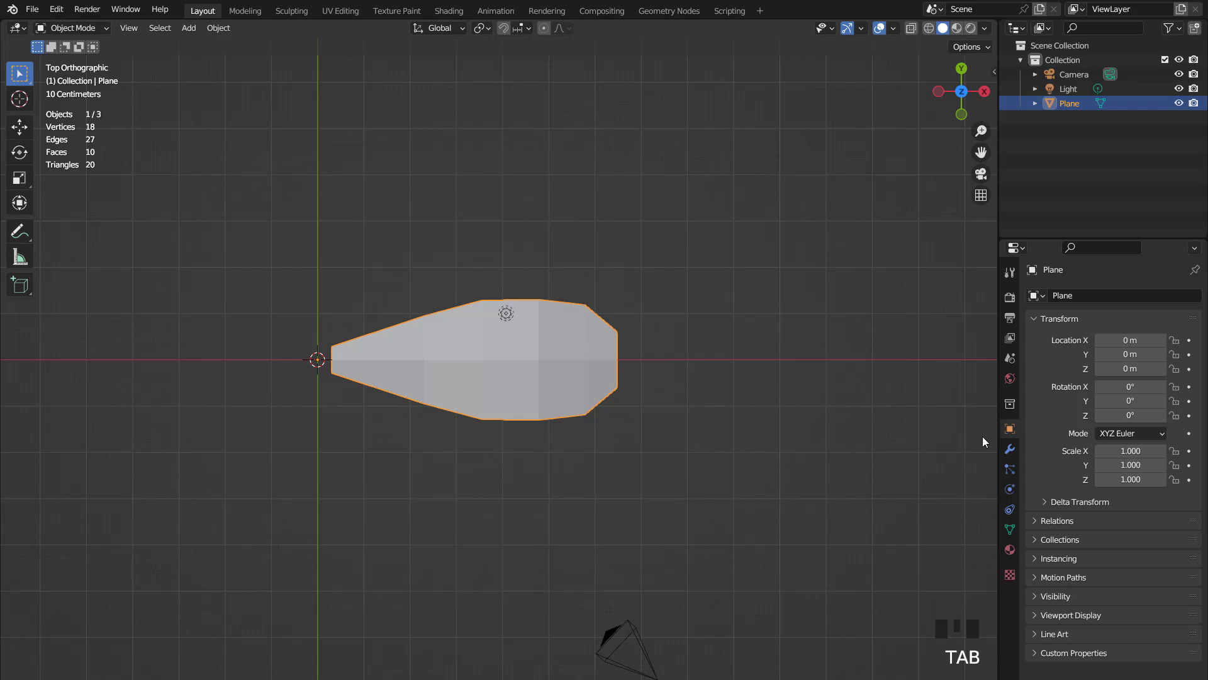
# - Set the Array to six copies offset by the new Empty, then rotate the Empty on Z
pyautogui.moveTo(1042, 298); pyautogui.dragTo(1065, 385)
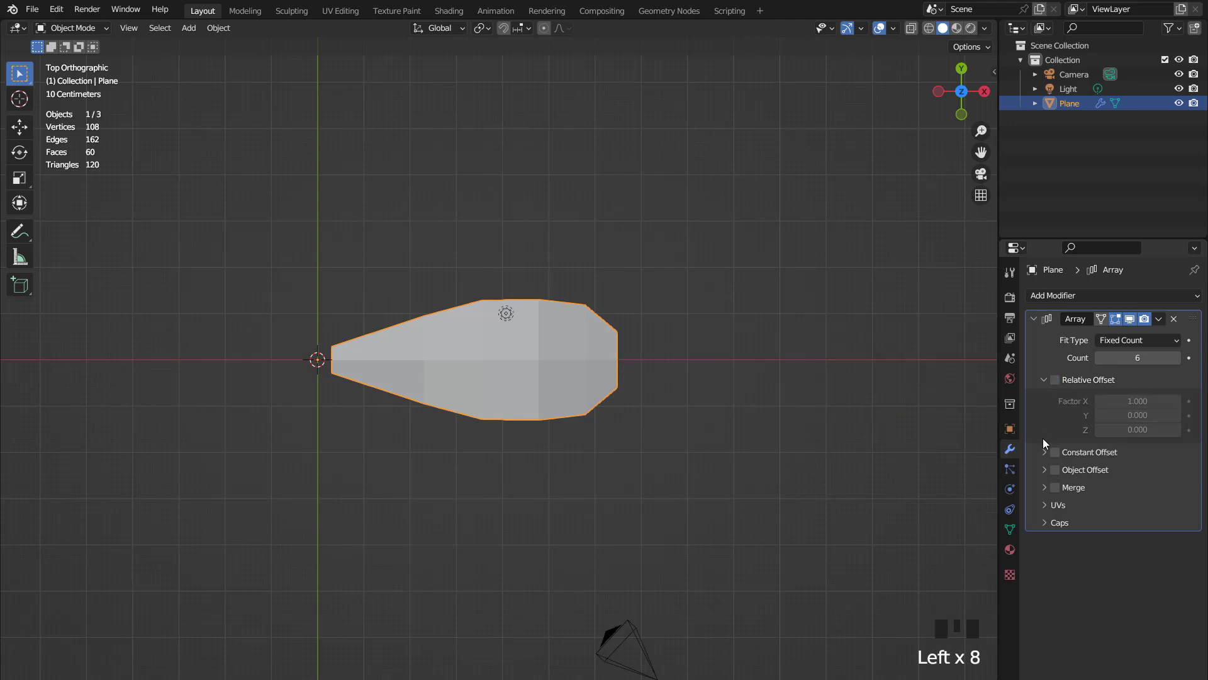
pyautogui.moveTo(197, 35); pyautogui.dragTo(500, 344)
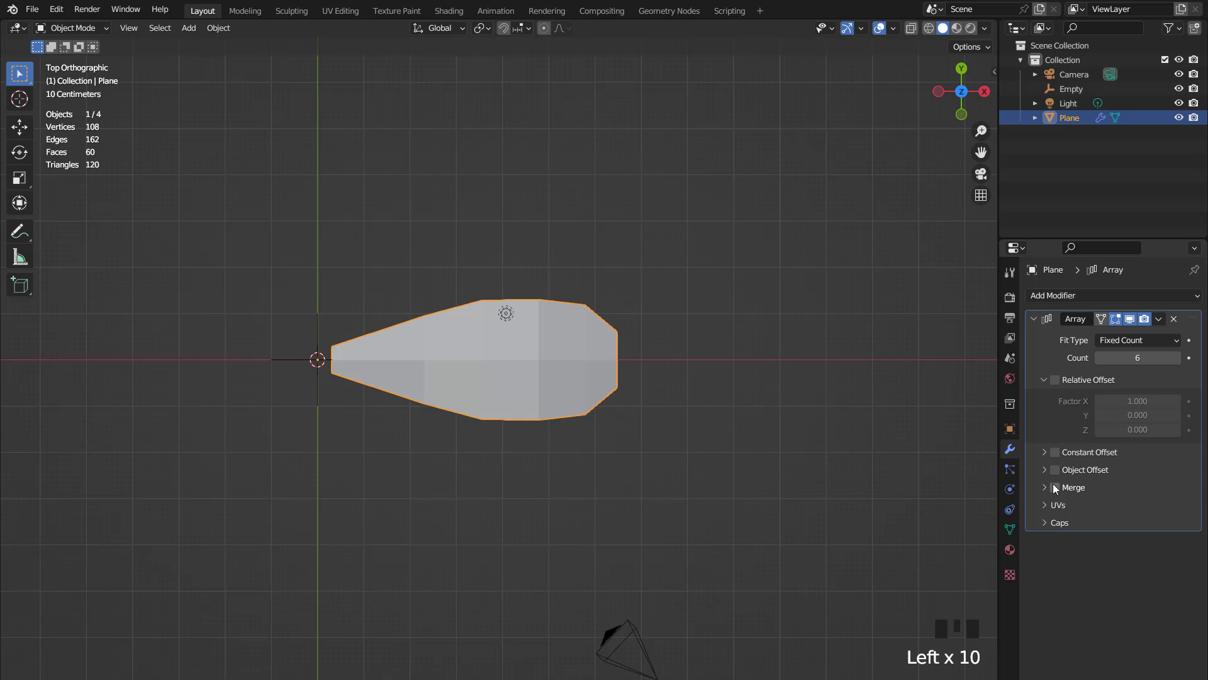
pyautogui.click(1063, 472)
pyautogui.moveTo(1055, 473); pyautogui.dragTo(239, 361)
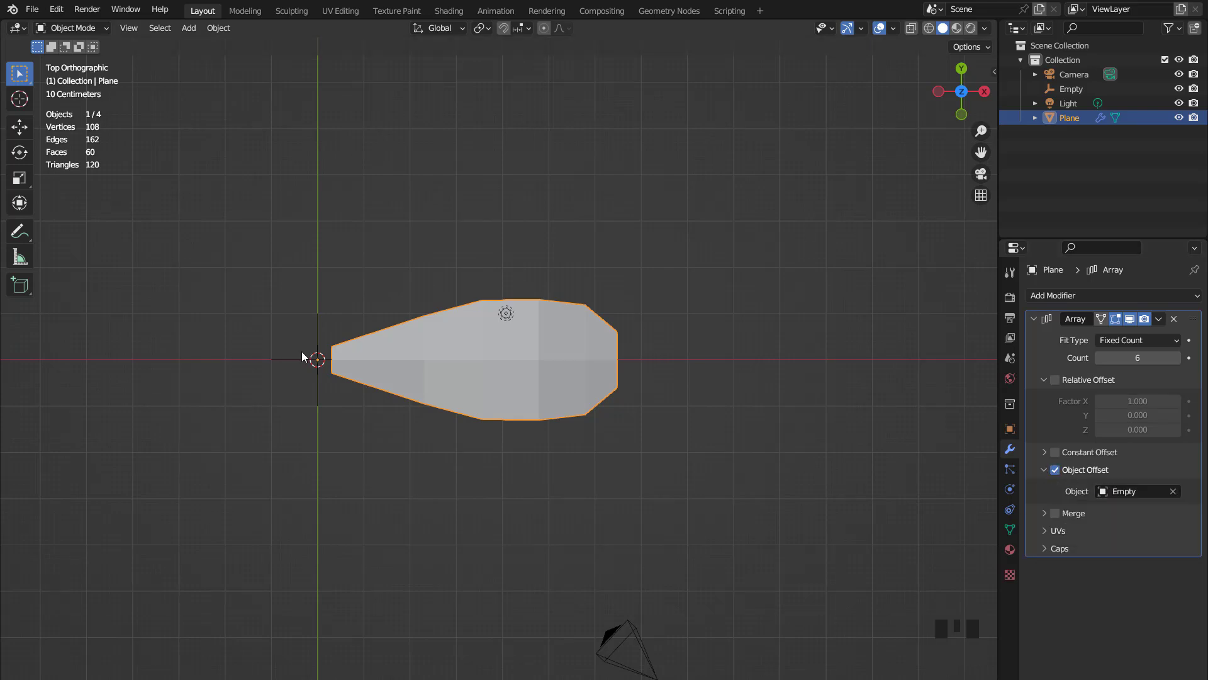
pyautogui.click(302, 355)
pyautogui.click(1018, 432)
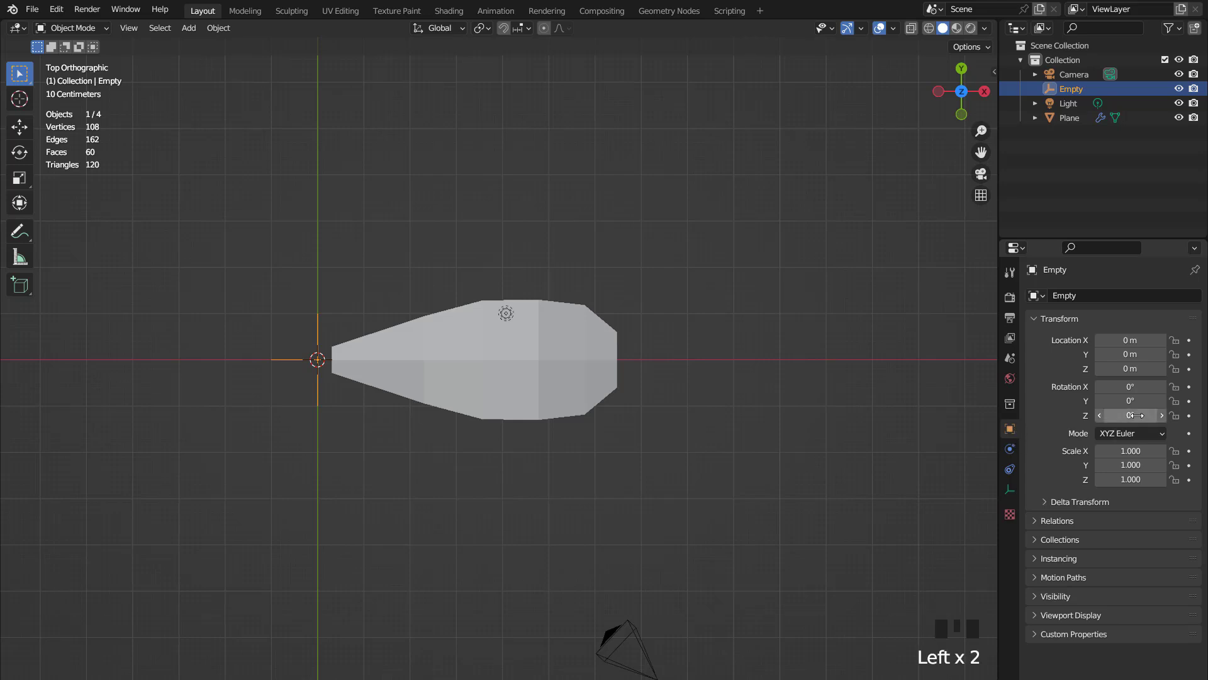
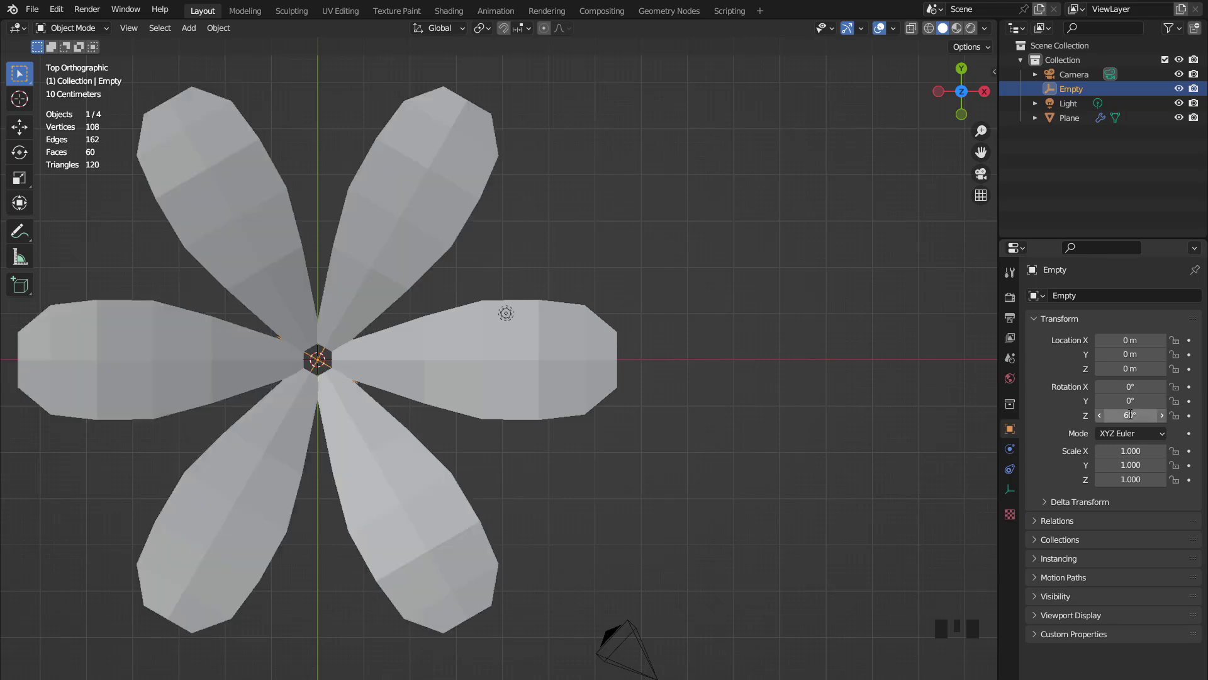
# - Select the whole petal mesh and slide it along X toward the flower's centre
pyautogui.scroll(-3)
pyautogui.click(510, 359)
pyautogui.scroll(3)
pyautogui.press('Tab')
pyautogui.scroll(3)
pyautogui.scroll(-3)
pyautogui.press('a')
pyautogui.press('g')
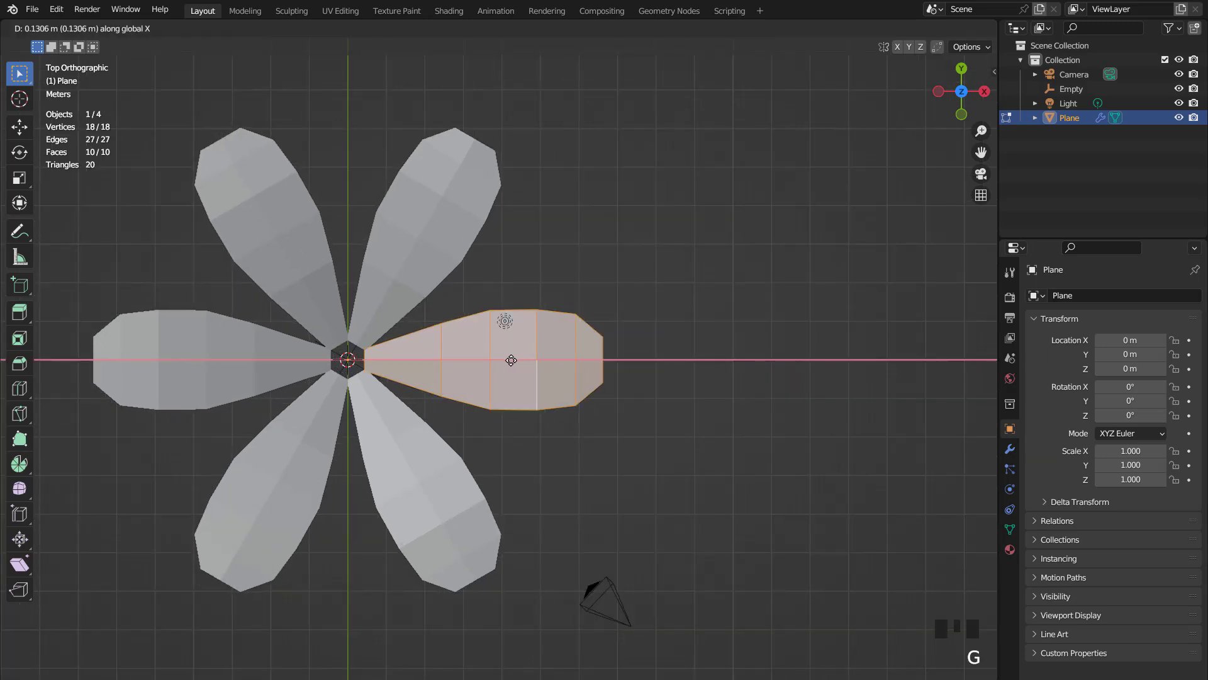
pyautogui.press('s')
pyautogui.press('s')
pyautogui.press('g')
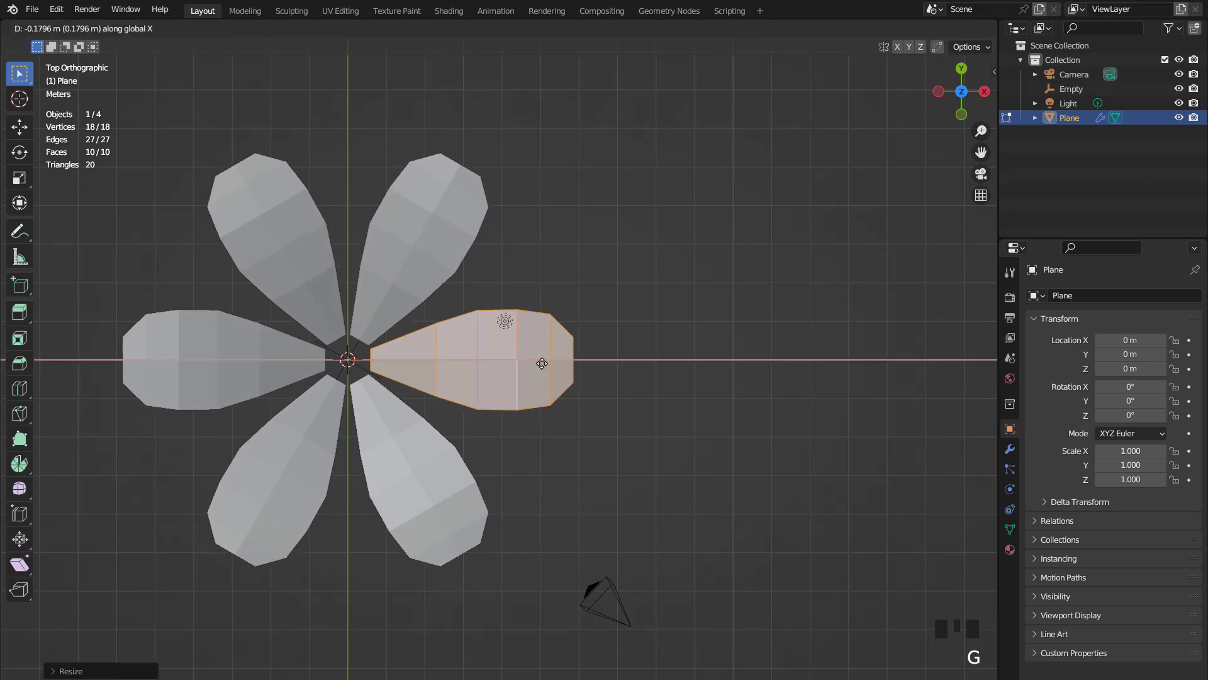
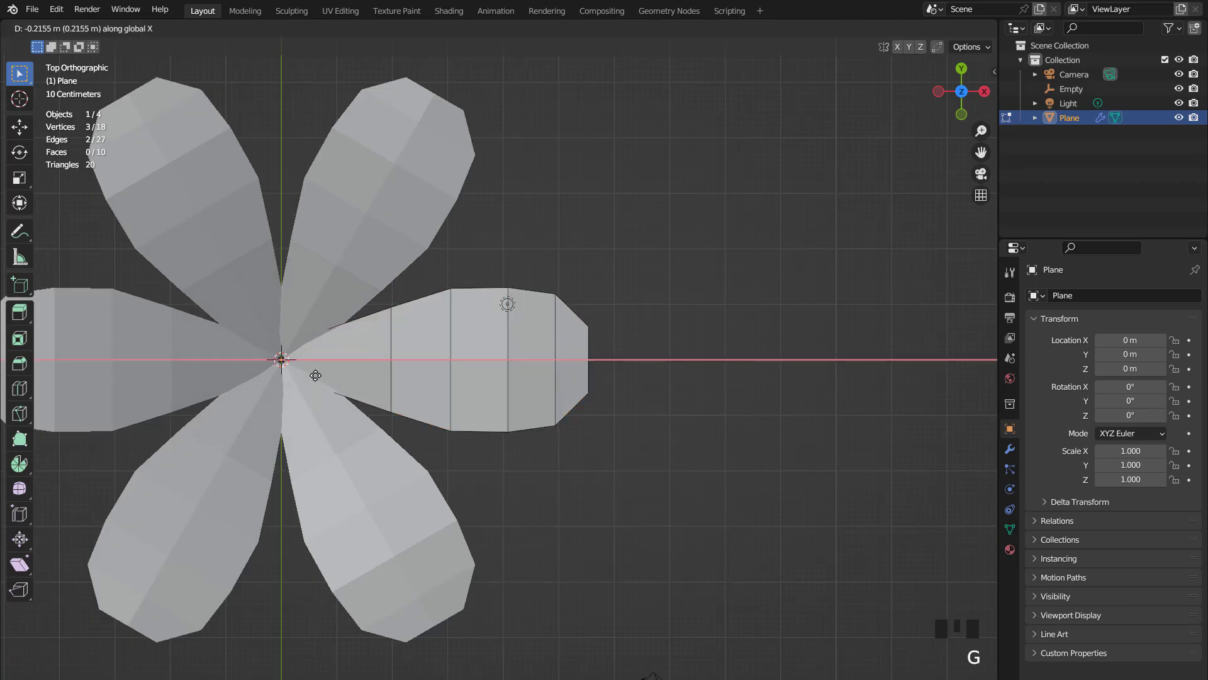
# - Widen the petal's base and middle edge loops along Y so the petals overlap
pyautogui.press('s')
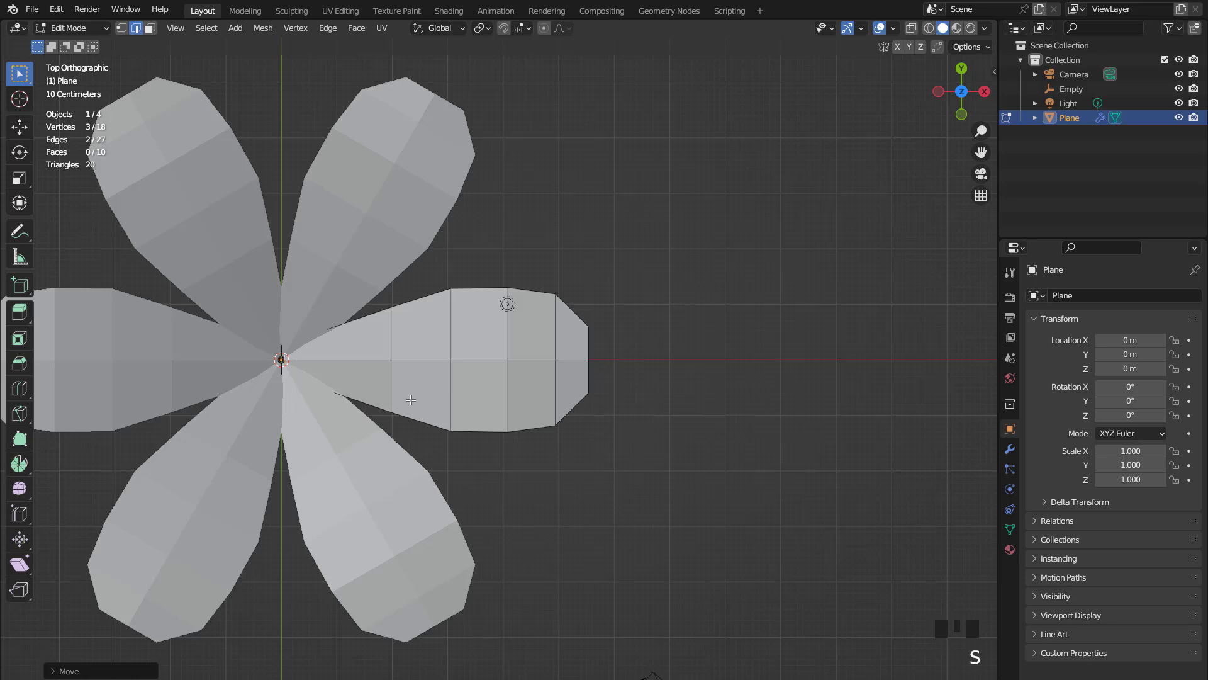
pyautogui.press('s')
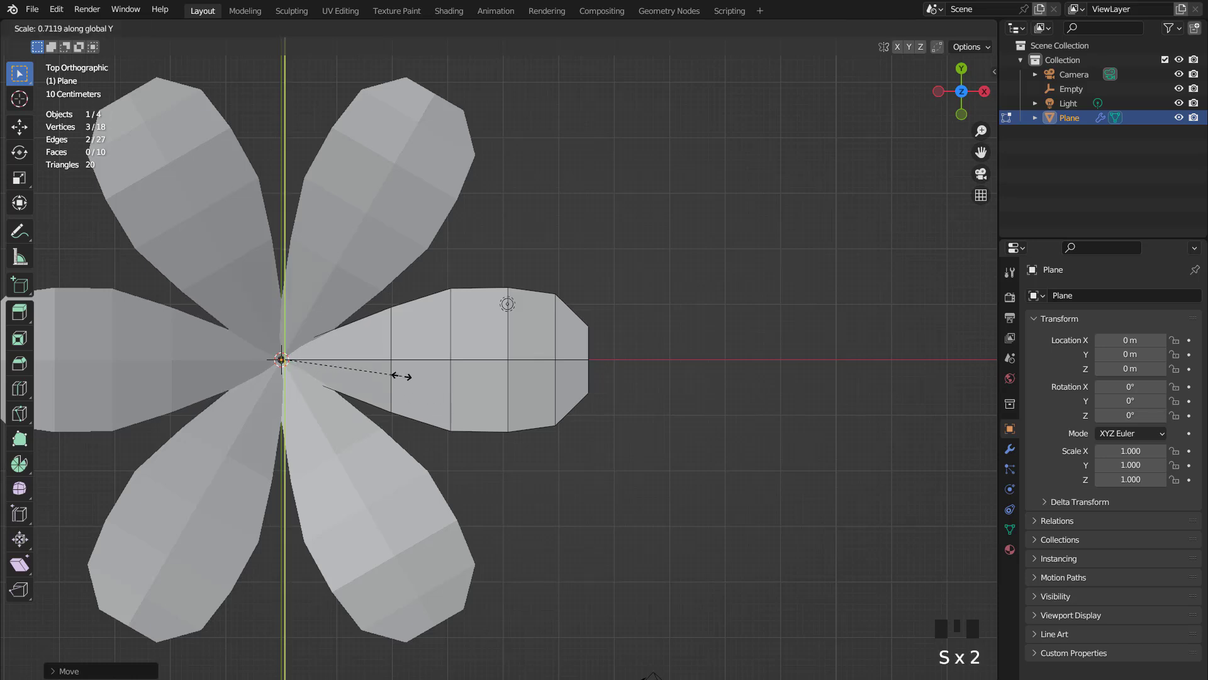
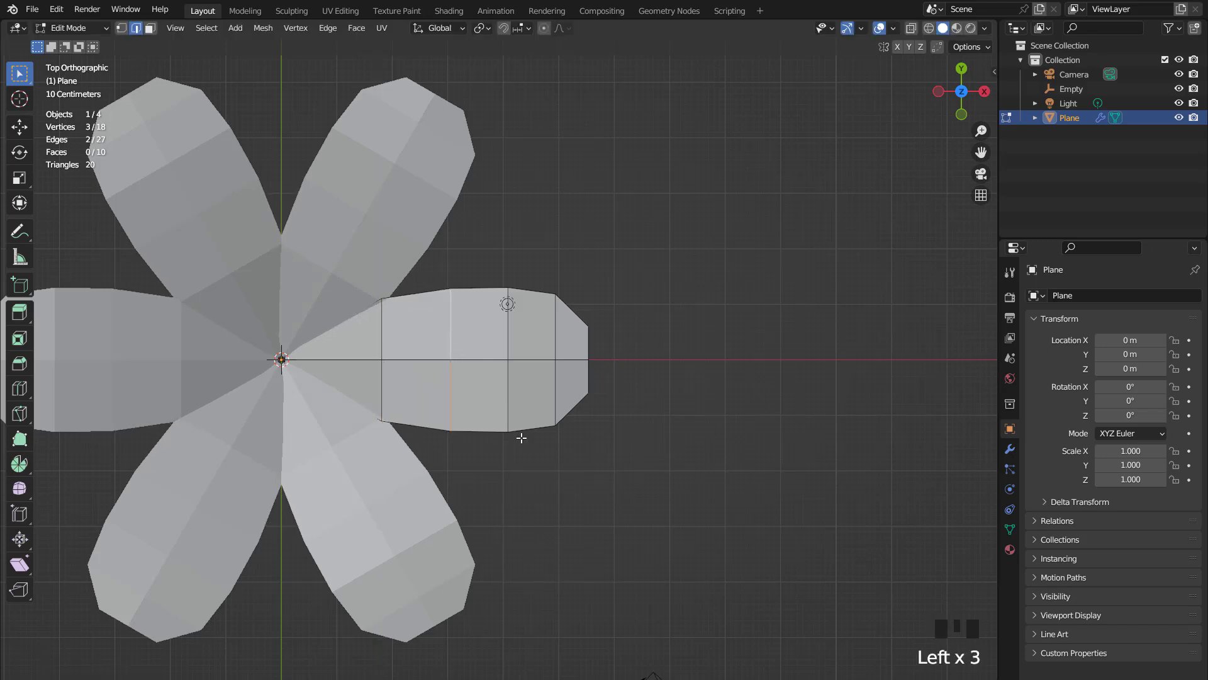
pyautogui.press('s')
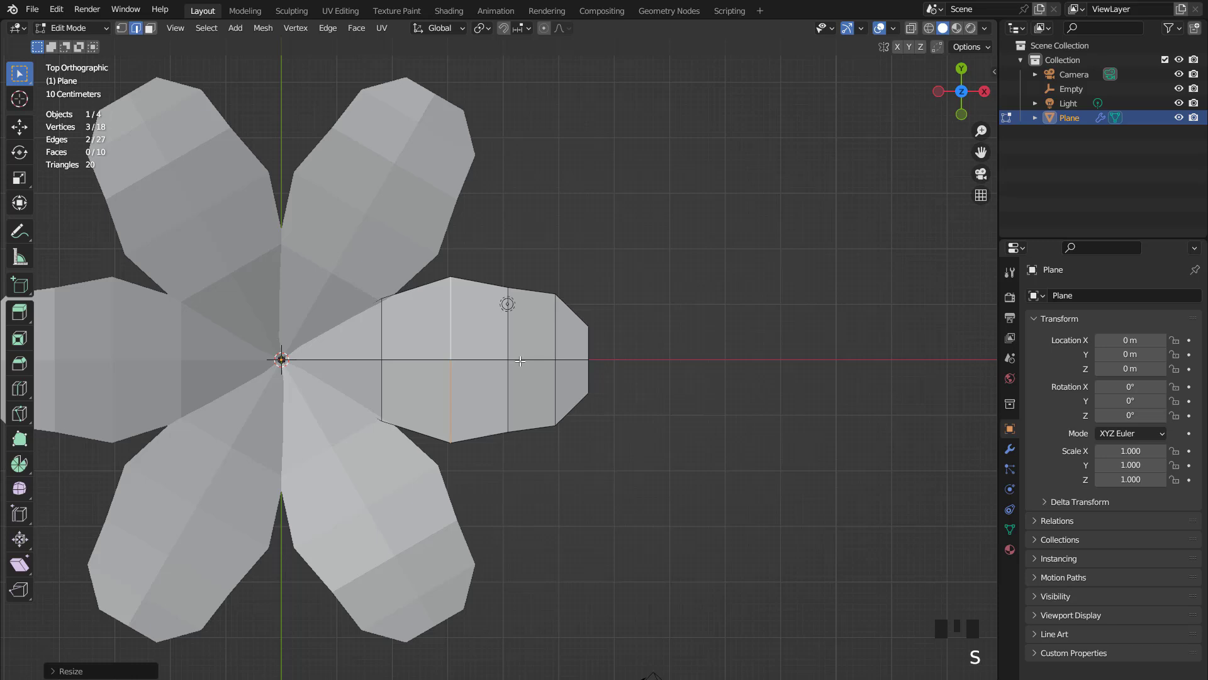
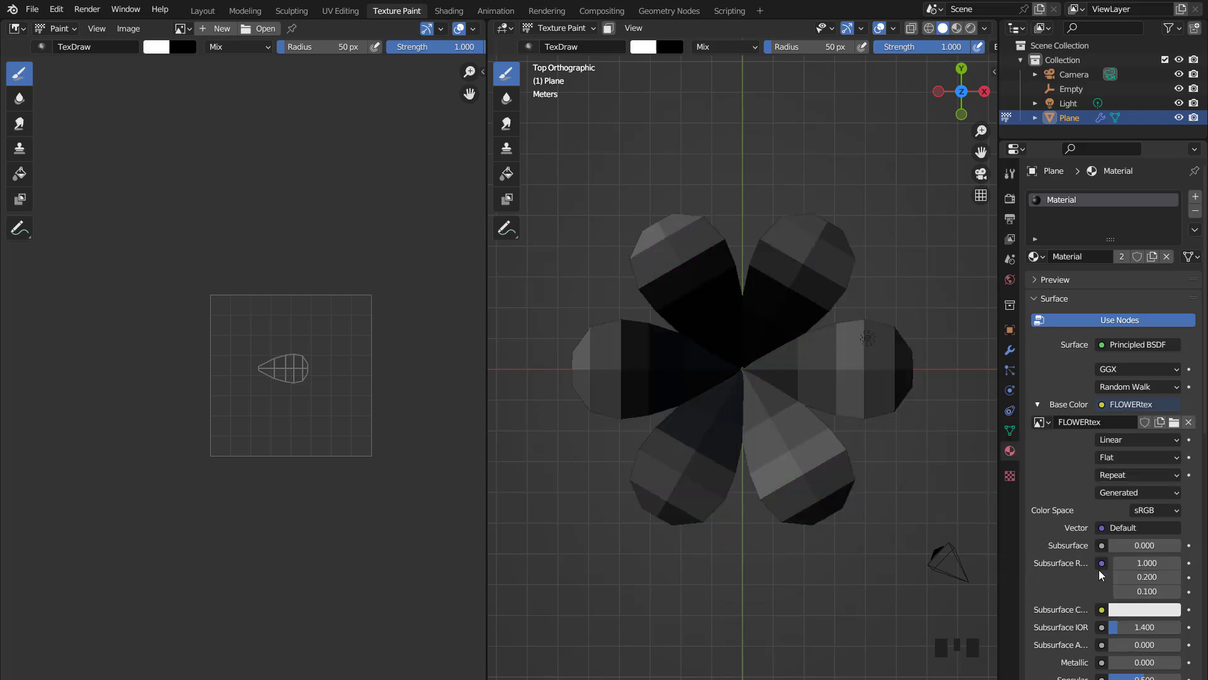
# - Zoom the viewport to frame the six-petal flower
pyautogui.scroll(3)
pyautogui.scroll(-3)
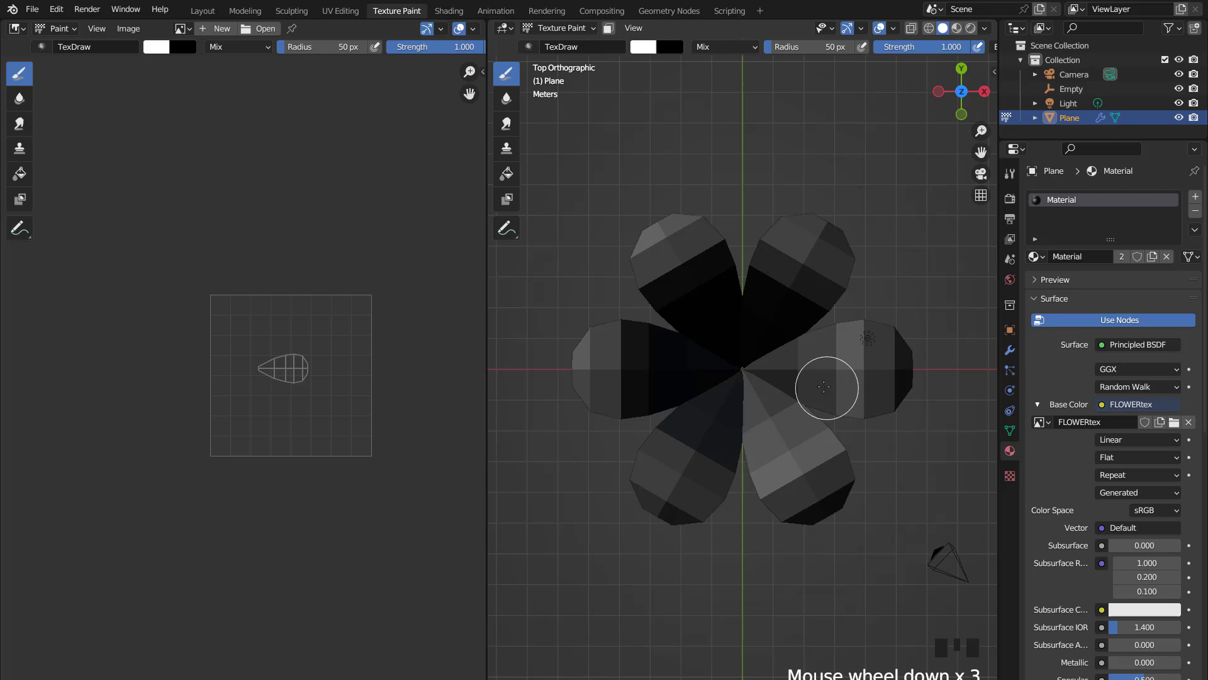
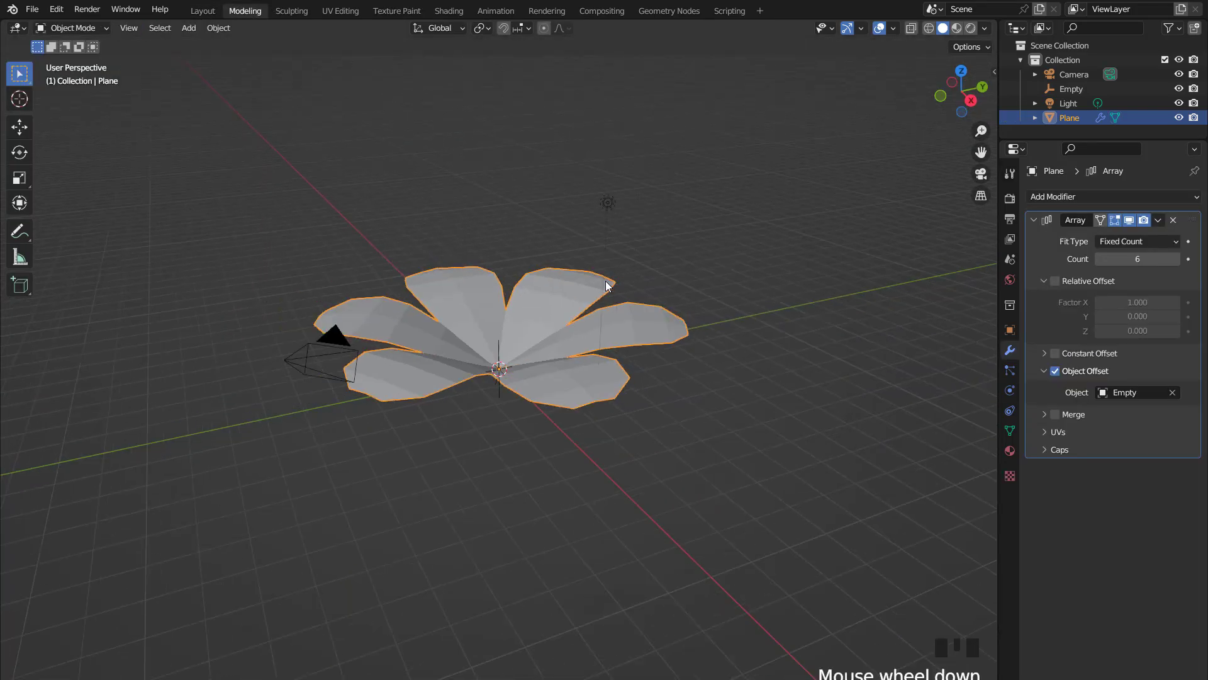
# - Cut away the sphere's lower half and raise the remaining dome along Z
pyautogui.middleClick(627, 322)
pyautogui.press('KP_7')
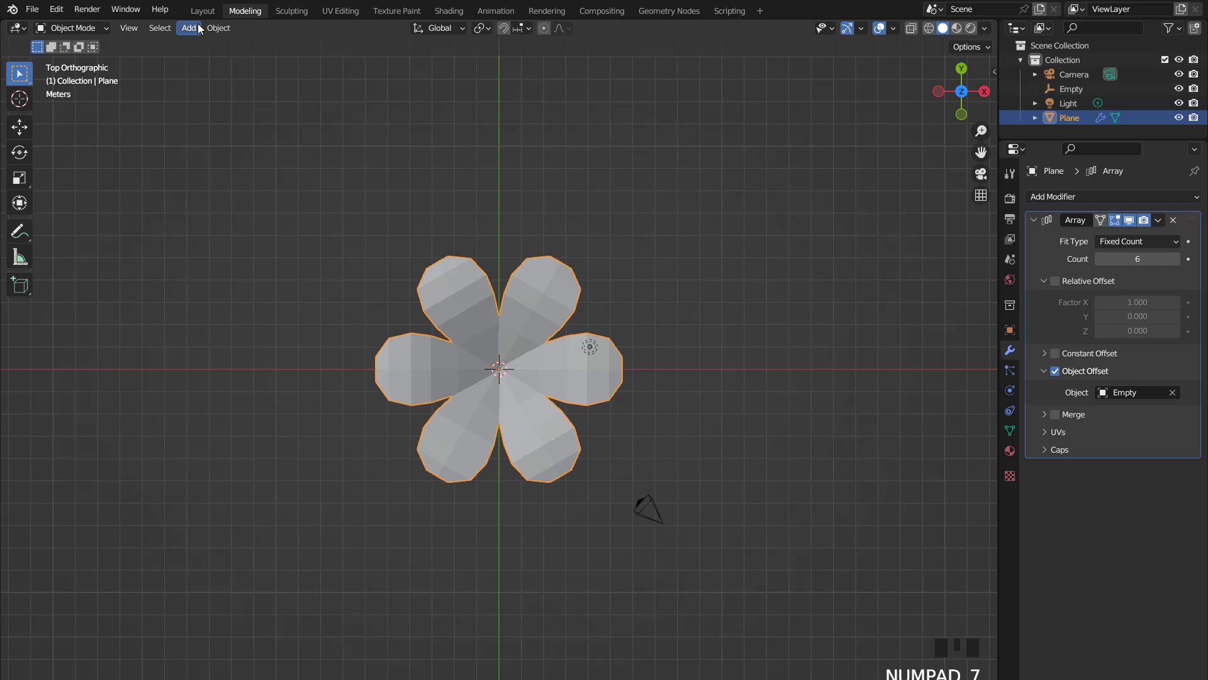
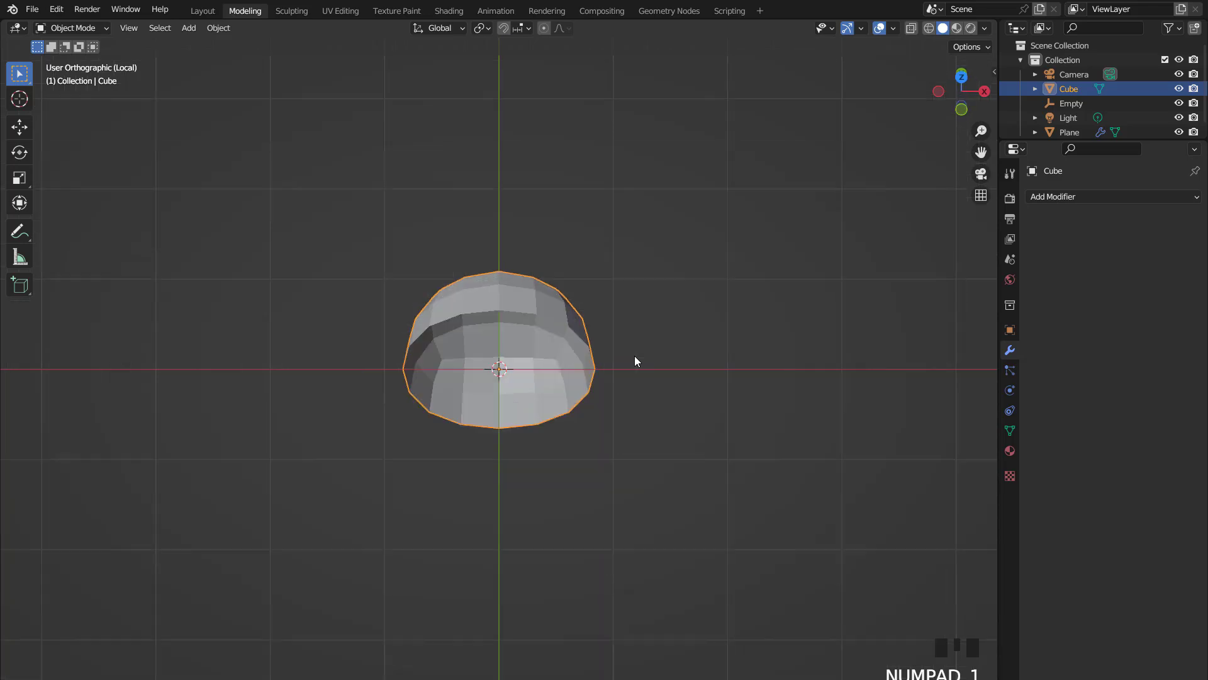
pyautogui.press('Tab')
pyautogui.press('a')
pyautogui.press('b')
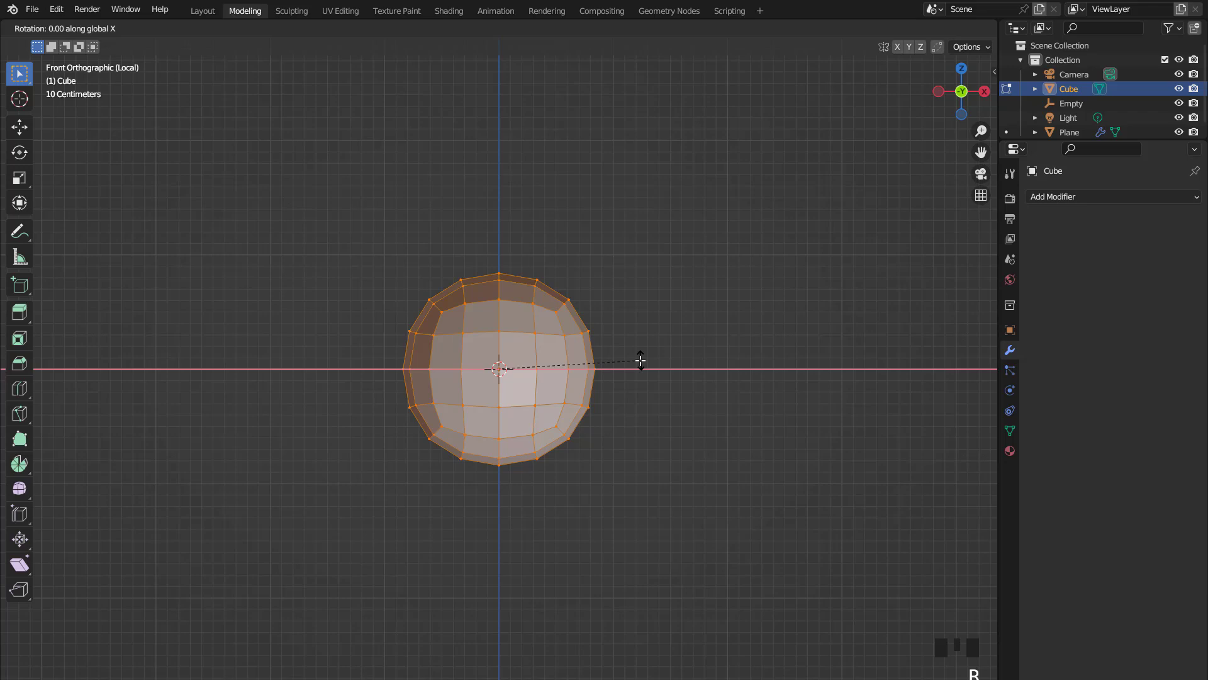
pyautogui.press('g')
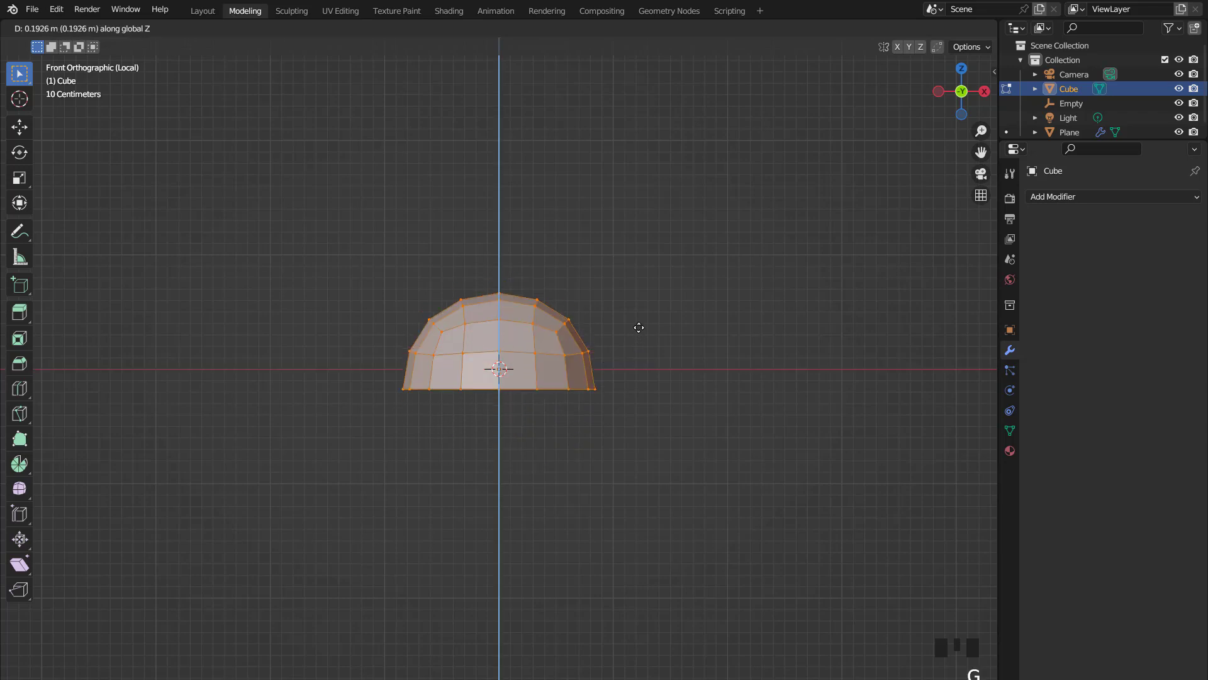
pyautogui.press('s')
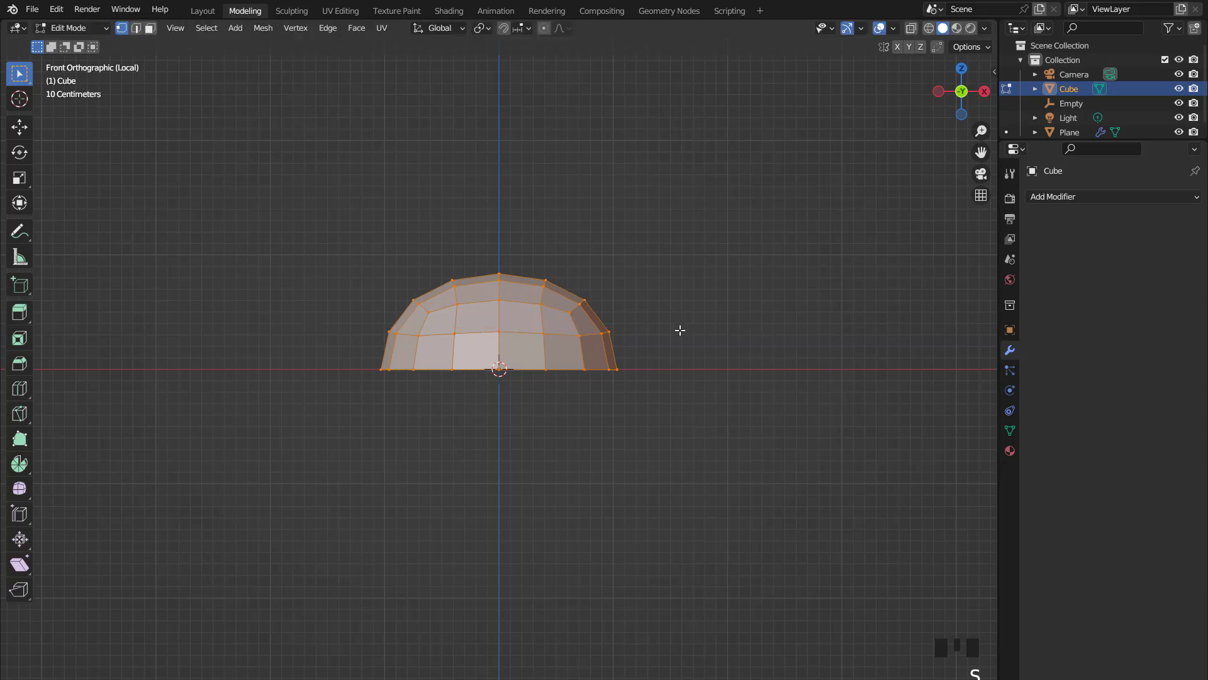
pyautogui.press('Tab')
# - Orbit the view around the flattened dome to inspect it
pyautogui.scroll(-3)
pyautogui.moveTo(647, 406); pyautogui.dragTo(617, 377)
pyautogui.scroll(3)
pyautogui.press('KP_7')
pyautogui.moveTo(549, 335); pyautogui.dragTo(548, 289)
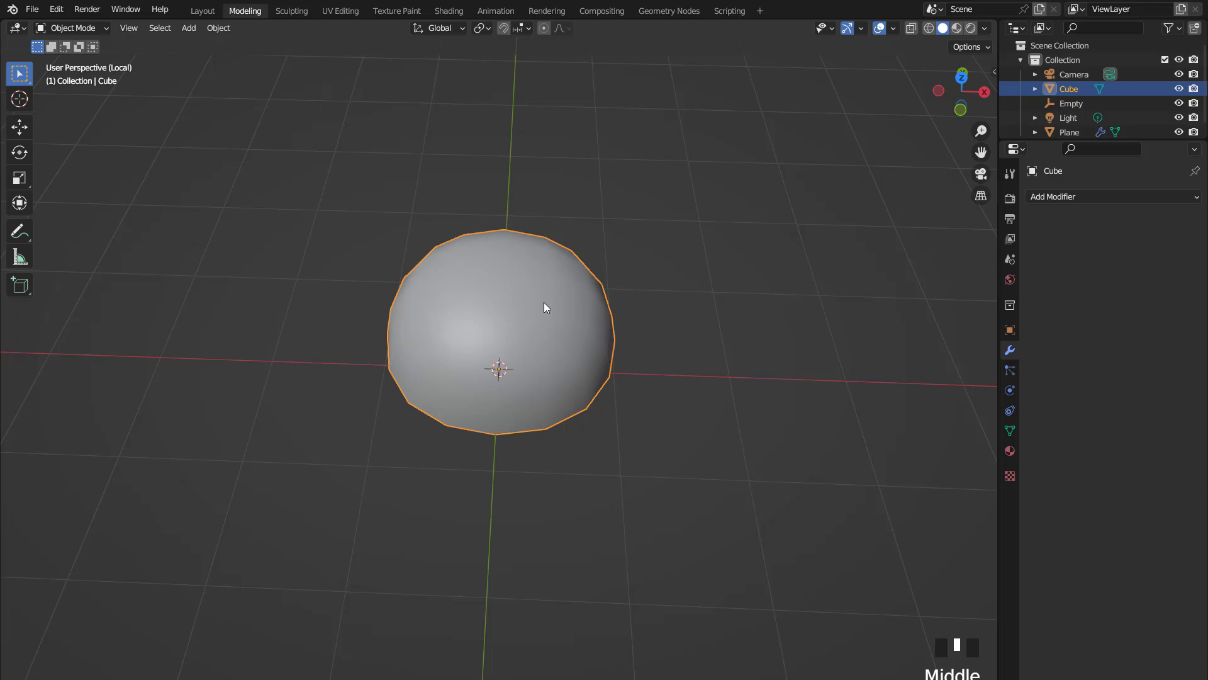
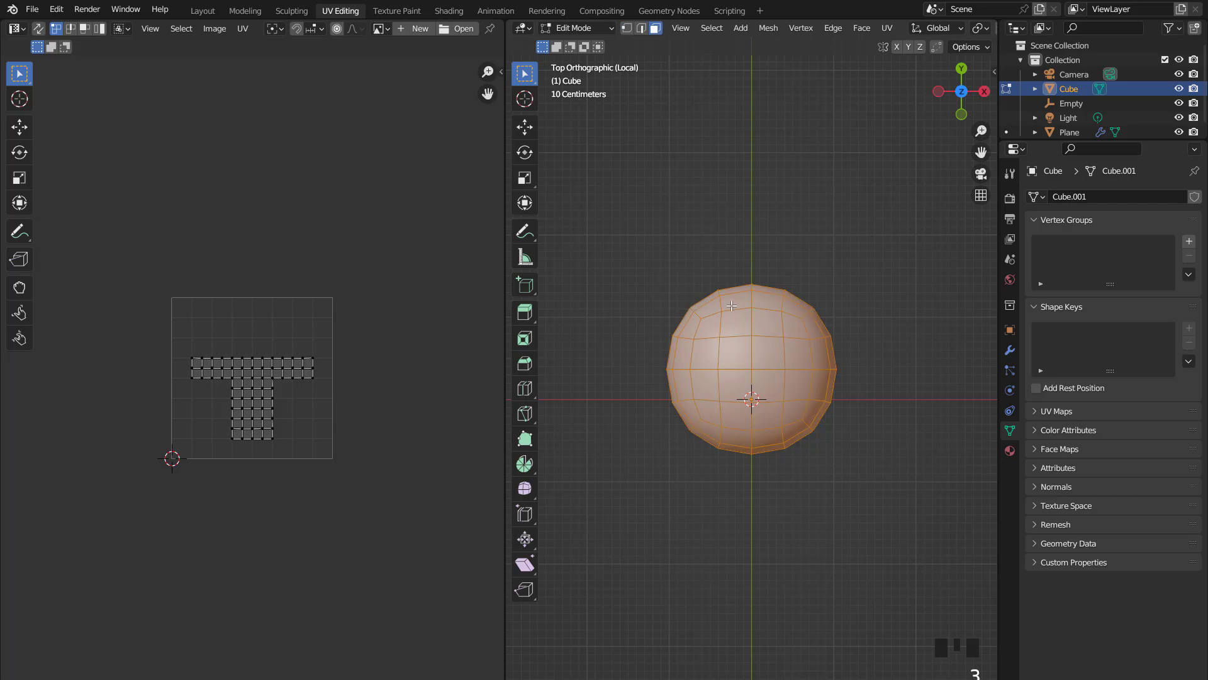
# - From front view, adjust the dome's vertices vertically and unwrap it with Project From View
pyautogui.press('KP_1')
pyautogui.scroll(3)
pyautogui.press('s')
pyautogui.press('g')
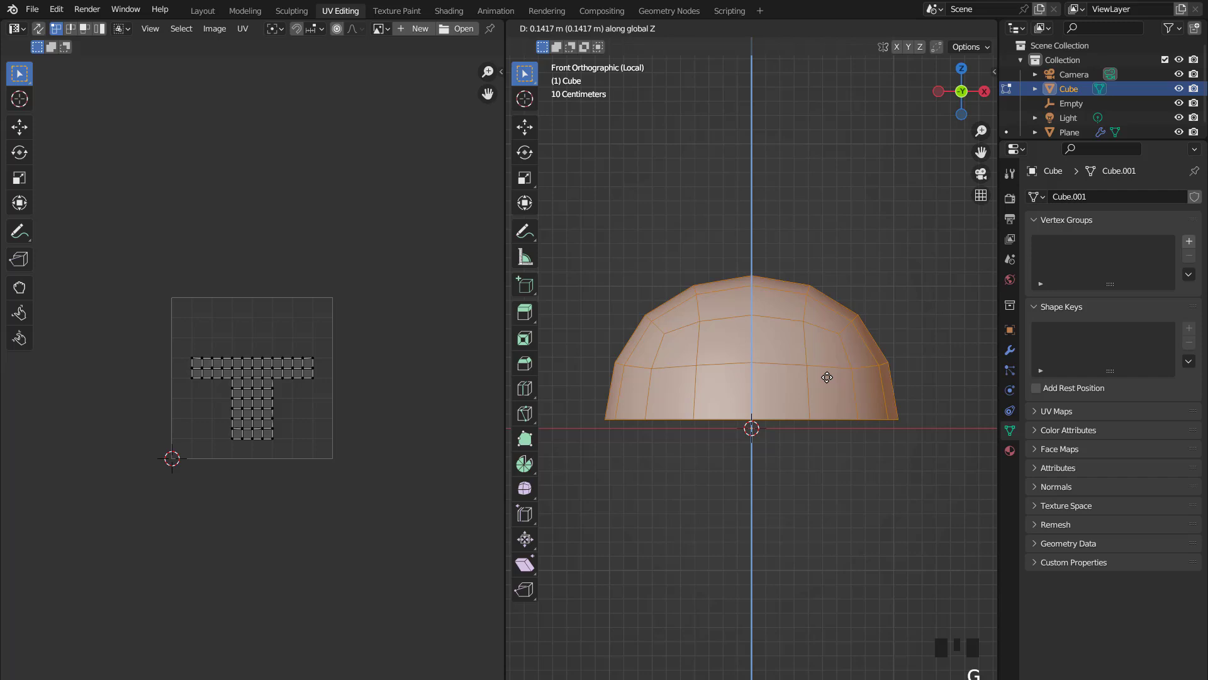
pyautogui.press('u')
pyautogui.press('a')
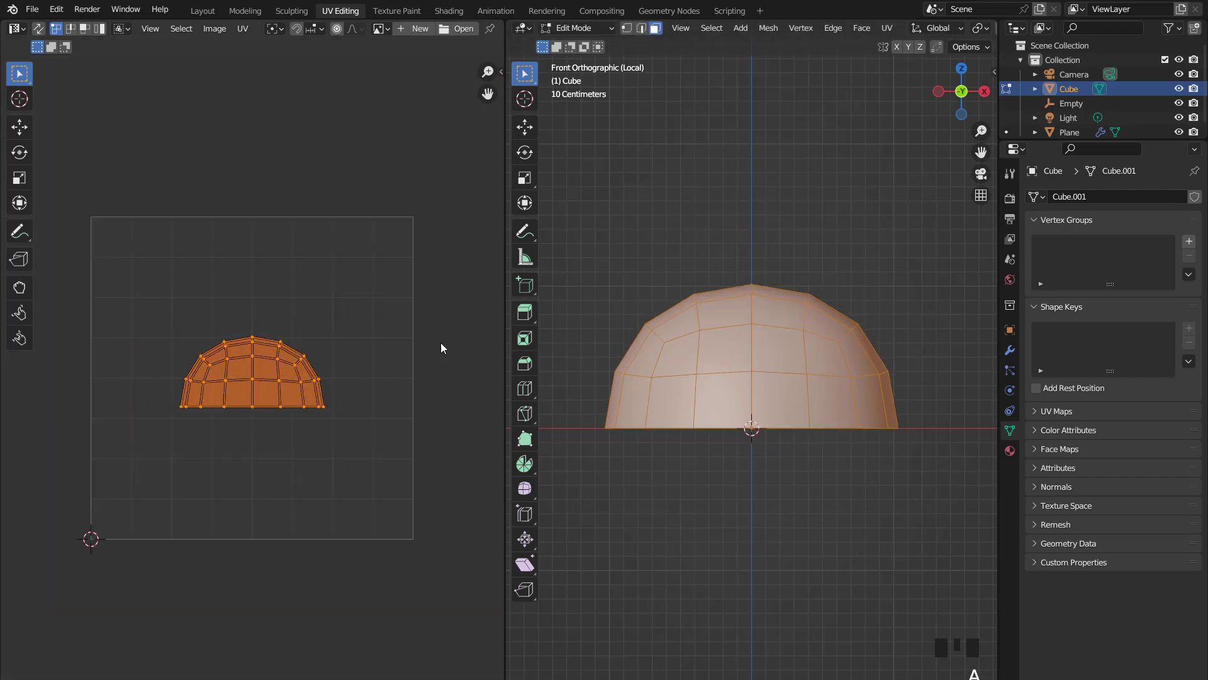
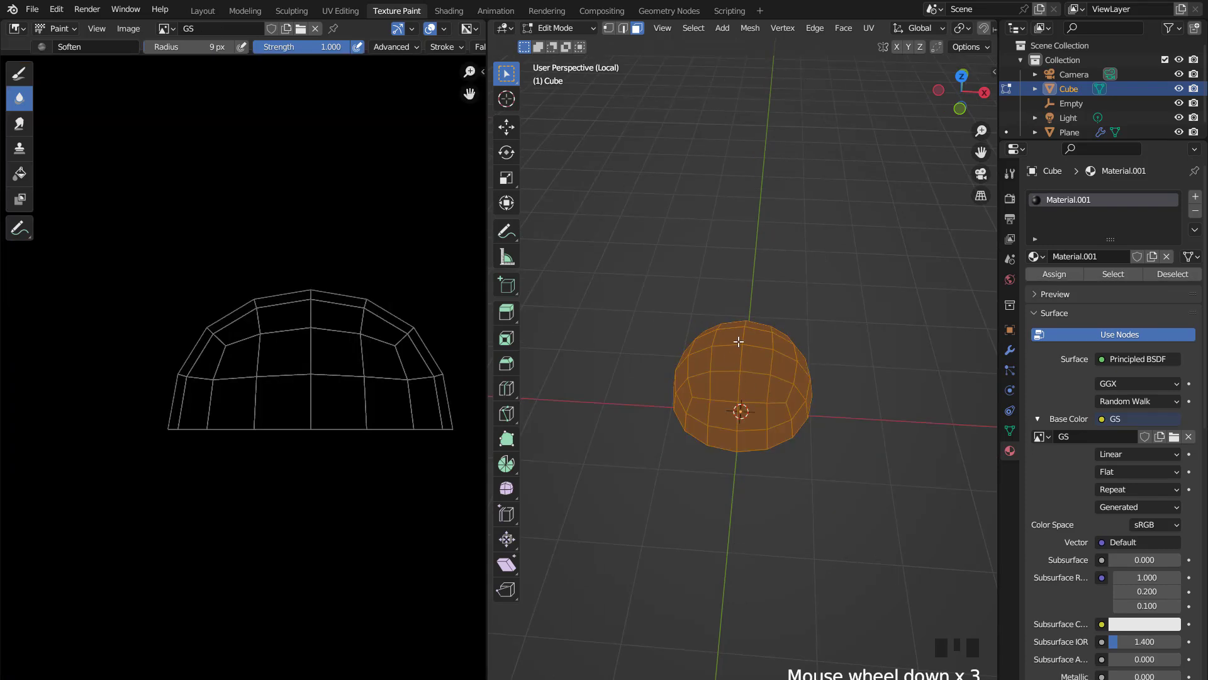
# - Switch the dome into texture painting and choose the Fill tool for the gradient
pyautogui.scroll(-3)
pyautogui.scroll(-3)
pyautogui.press('Tab')
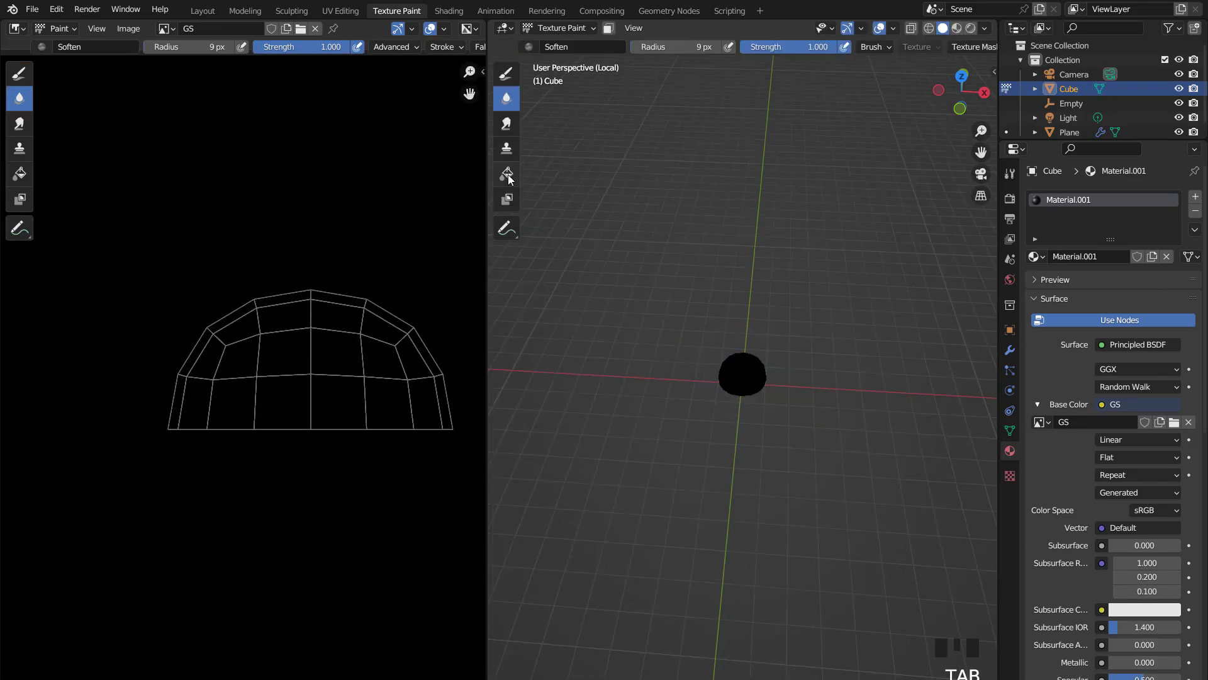
pyautogui.click(516, 180)
pyautogui.scroll(3)
pyautogui.scroll(3)
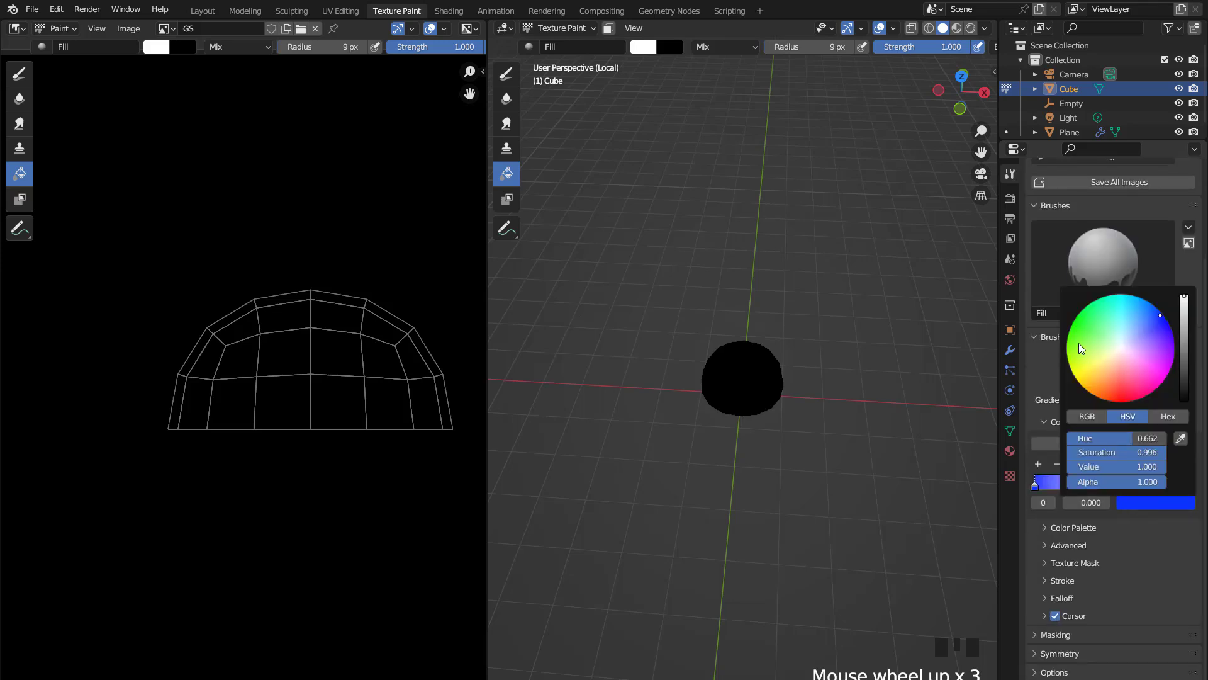
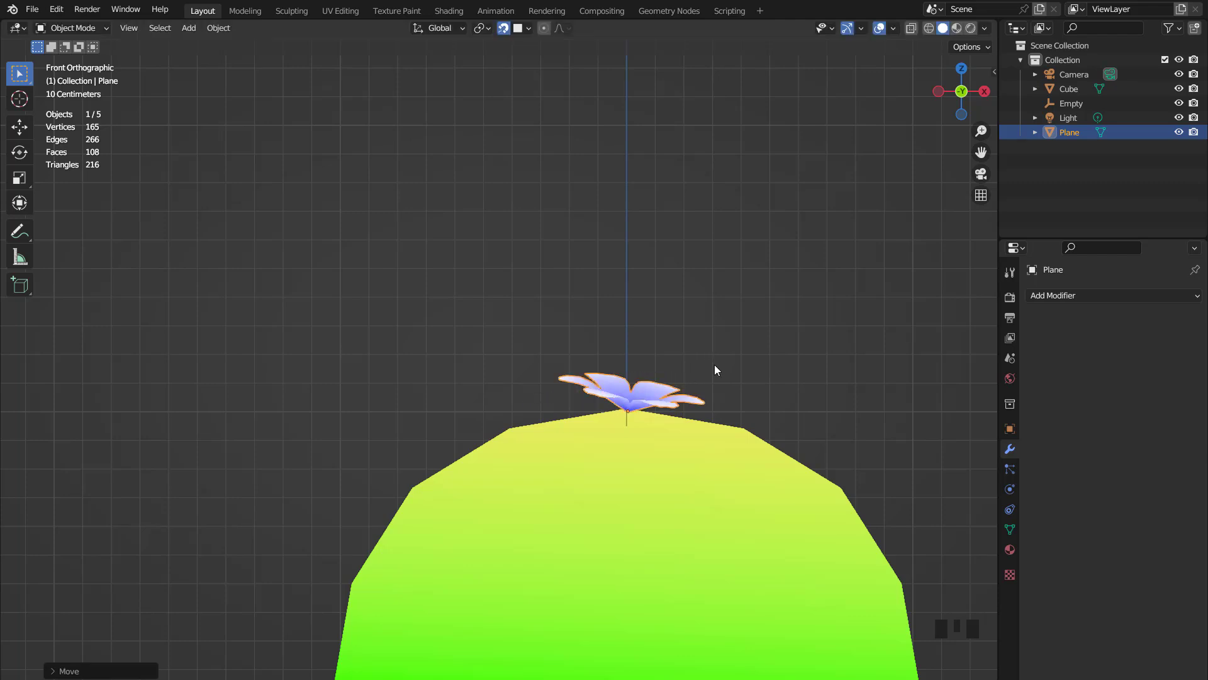
# - From top view, Shift+D duplicate the flower across the dome and its upper edge
pyautogui.press('KP_7')
pyautogui.scroll(-3)
pyautogui.press('shift+d')
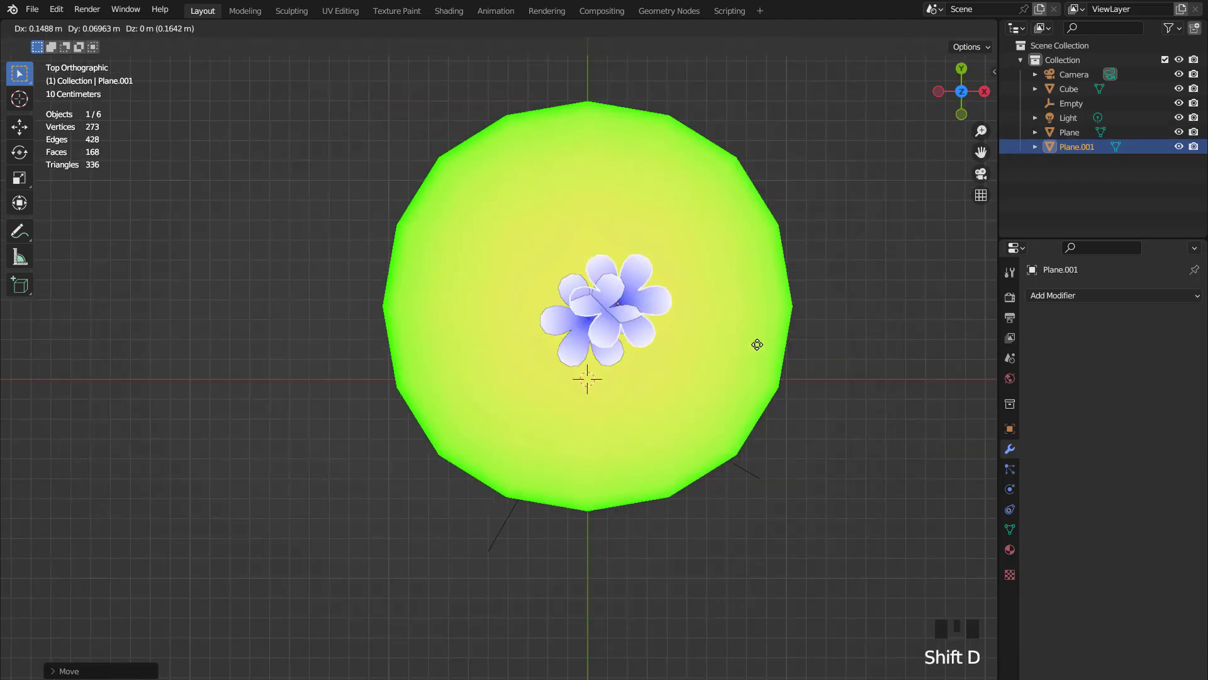
pyautogui.press('shift+d')
pyautogui.press('shift+d')
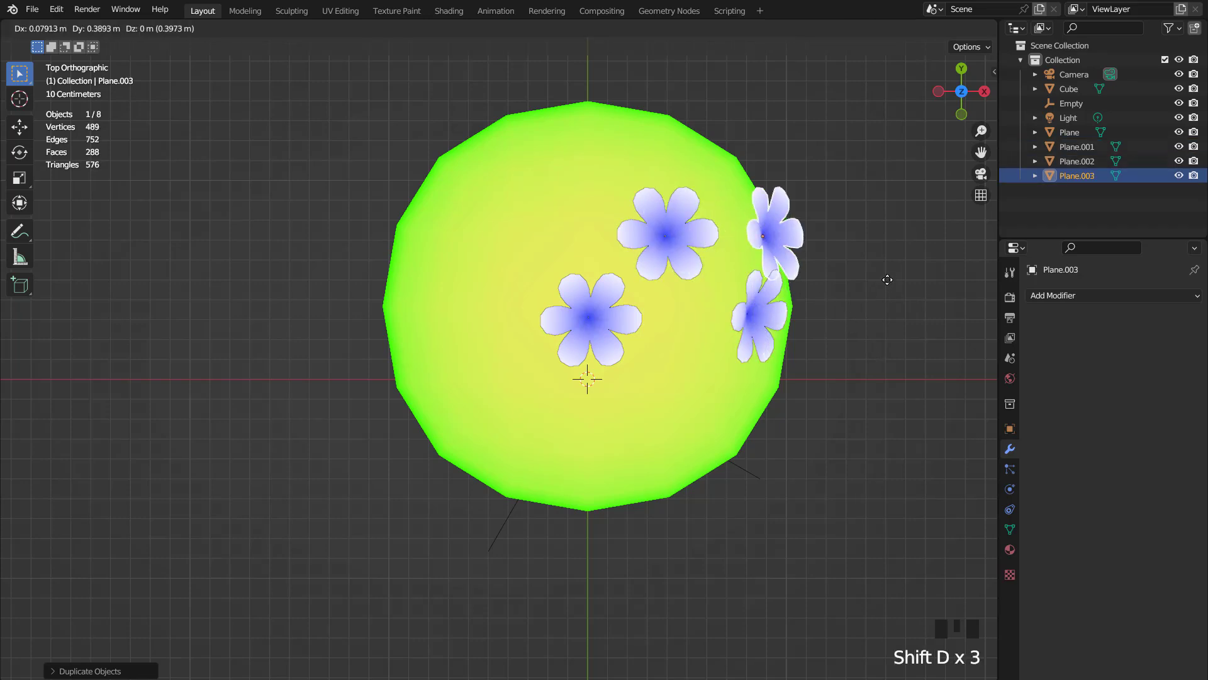
pyautogui.press('shift+d')
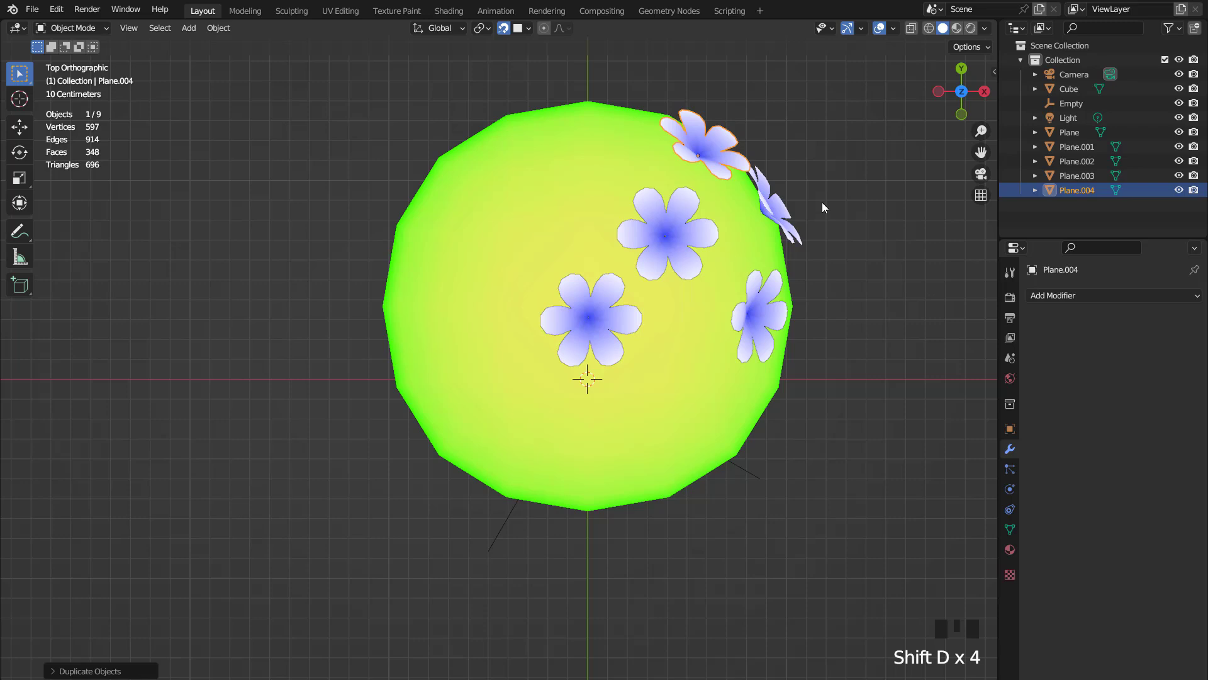
pyautogui.press('shift+d')
pyautogui.press('shift+d')
pyautogui.press('shift+d')
# - Duplicate more flowers onto the dome's left, lower edges and remaining gaps, reaching twenty objects
pyautogui.press('shift+d')
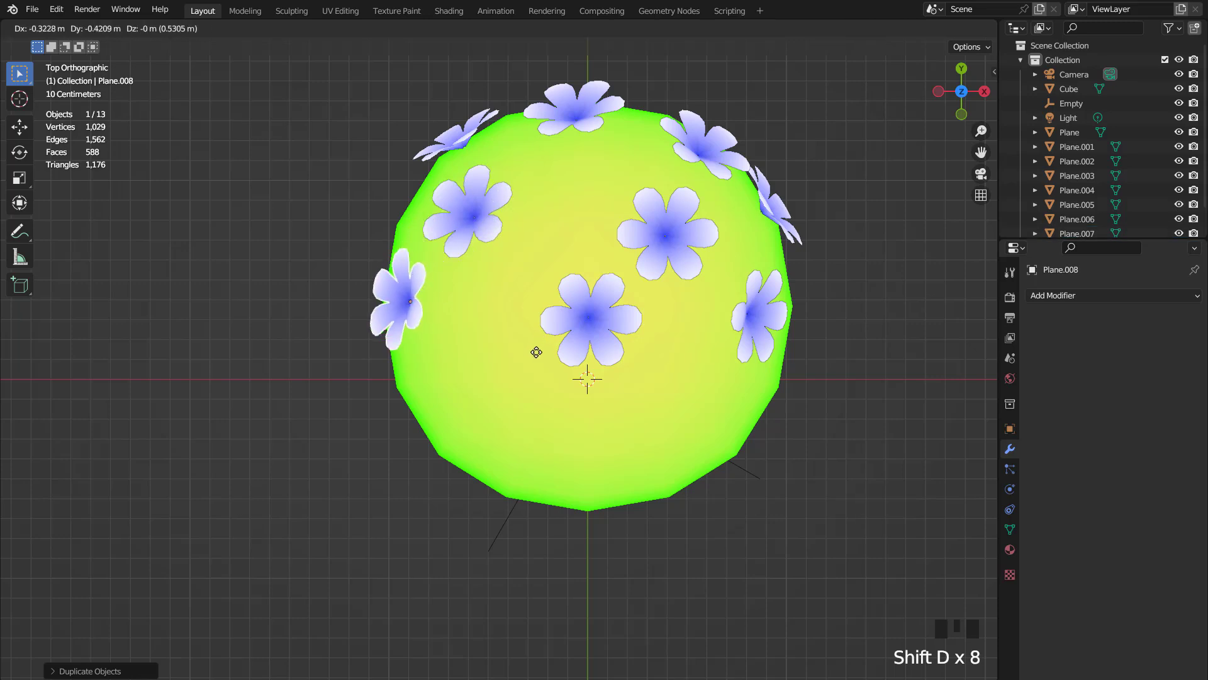
pyautogui.press('shift+d')
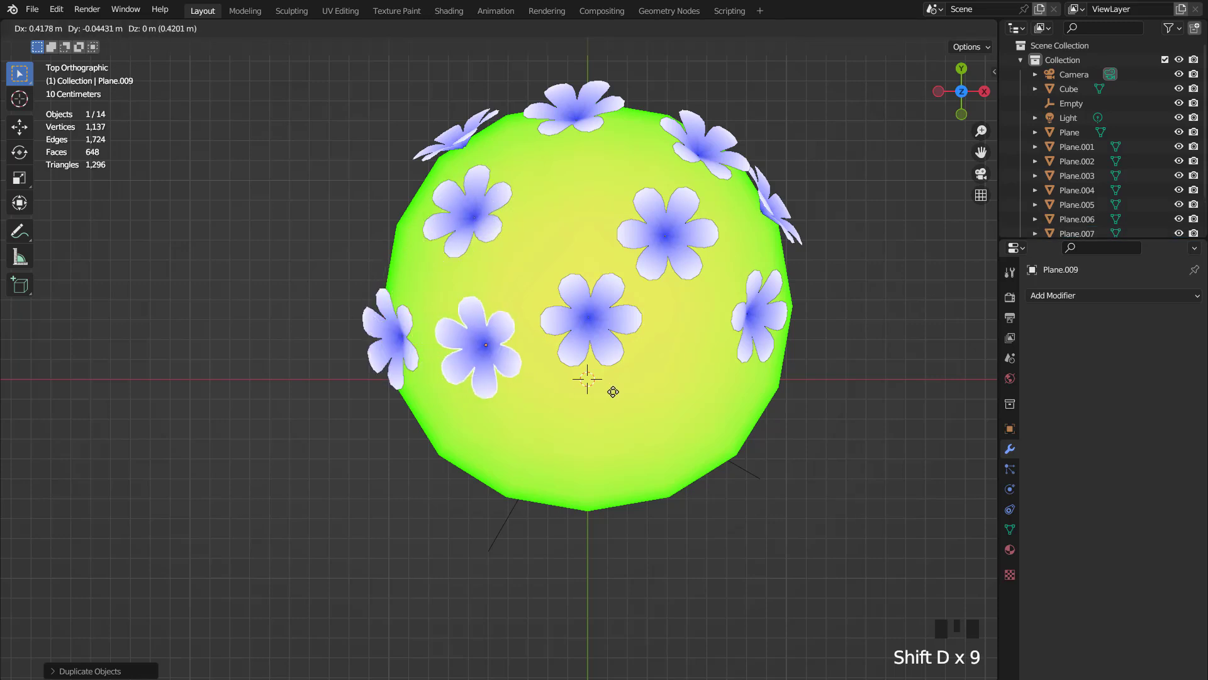
pyautogui.press('shift+d')
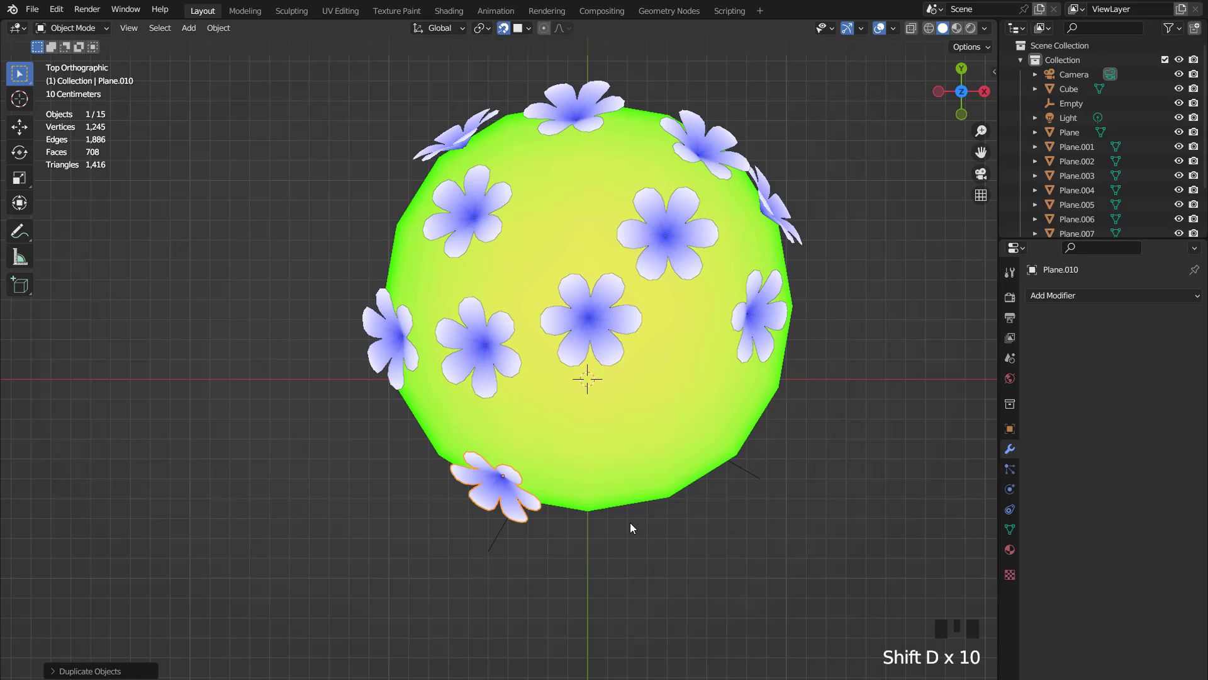
pyautogui.press('shift+d')
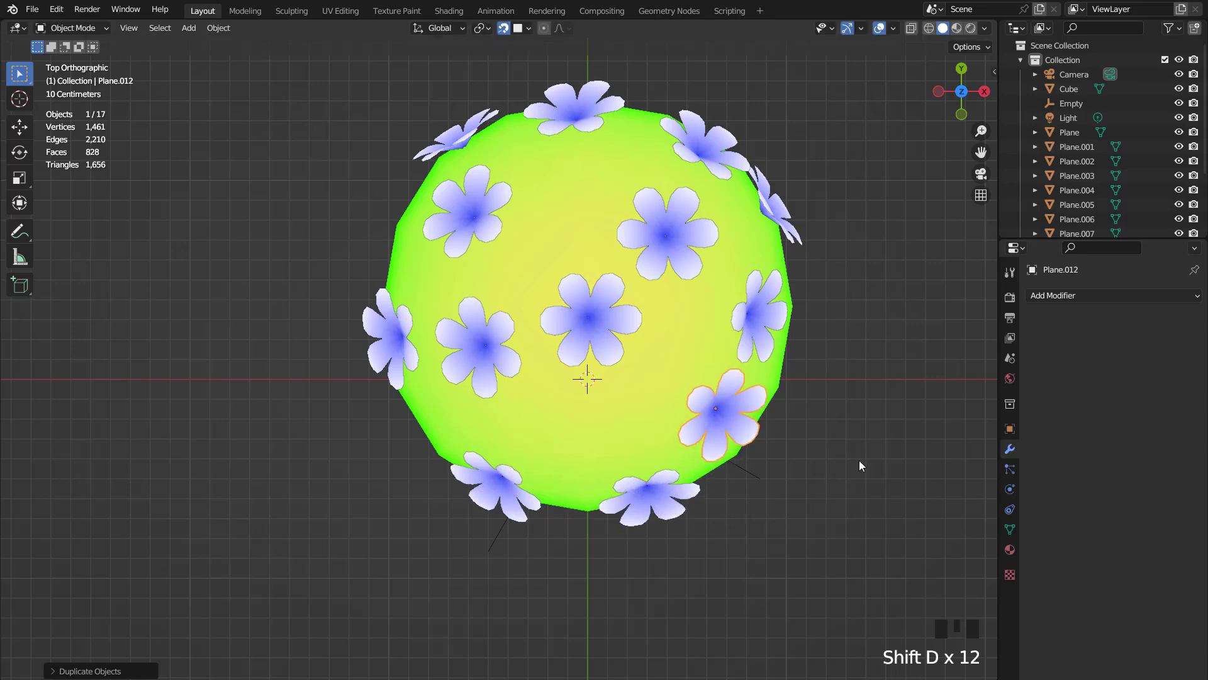
pyautogui.press('shift+d')
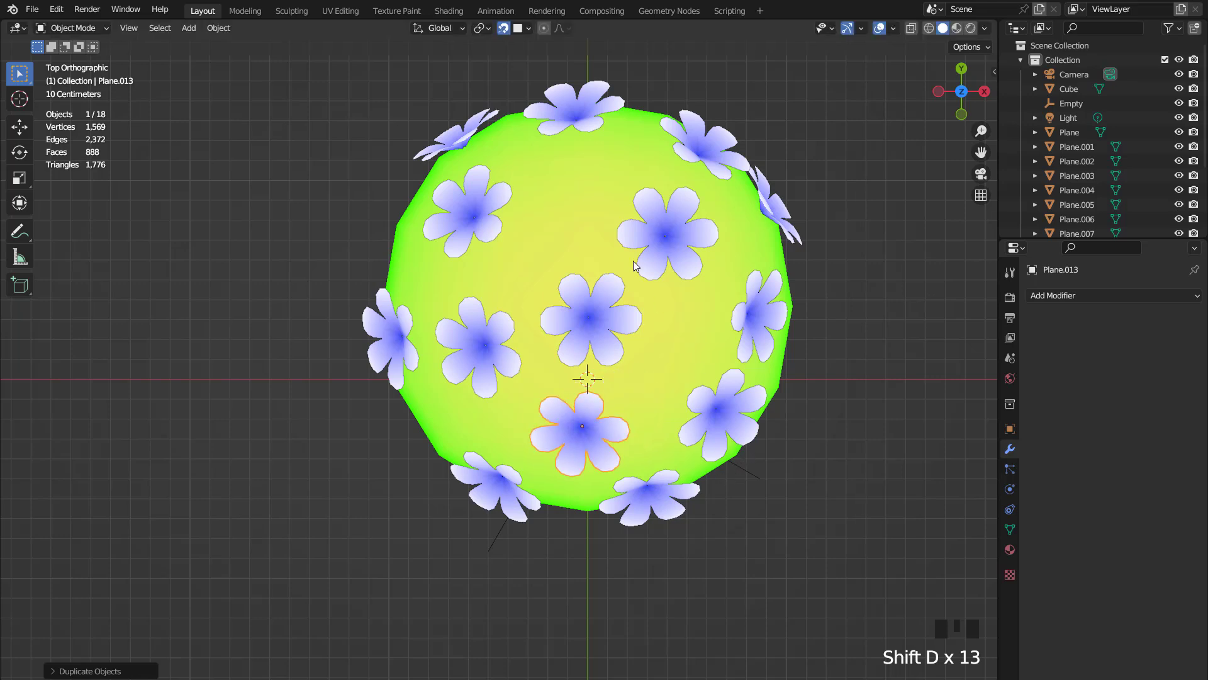
pyautogui.press('shift+d')
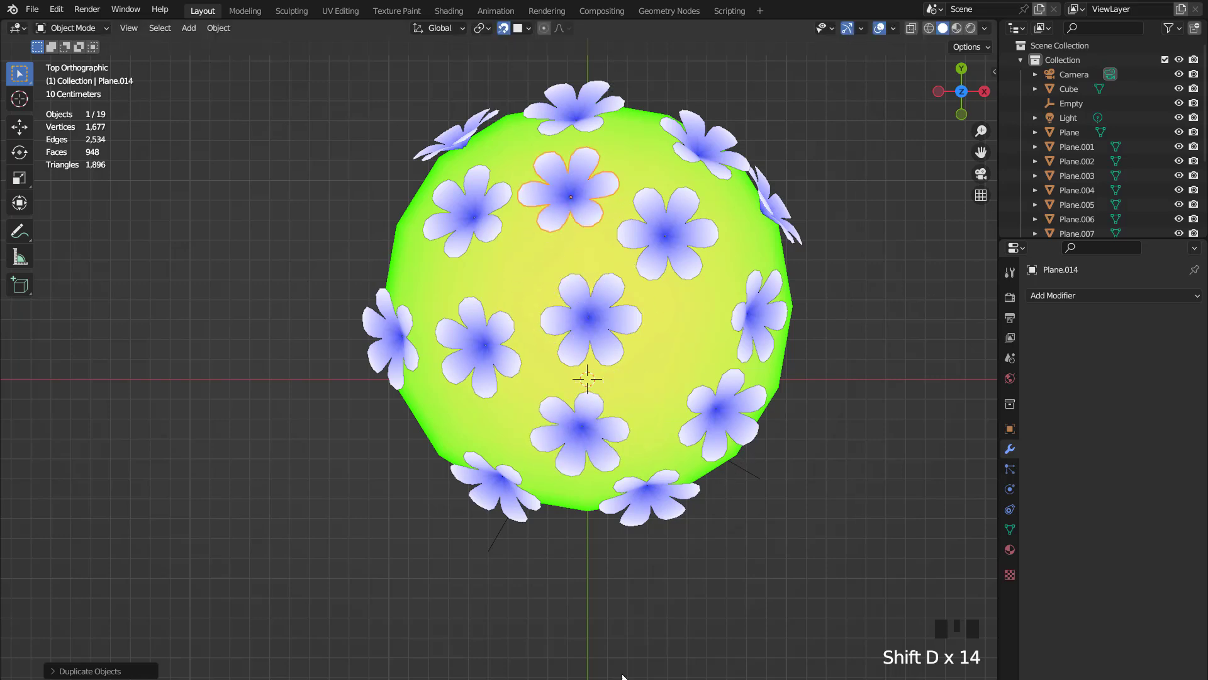
pyautogui.scroll(-3)
pyautogui.moveTo(633, 444); pyautogui.dragTo(615, 453)
# - Duplicate three more flowers onto the dome's front face
pyautogui.click(615, 453)
pyautogui.press('shift+d')
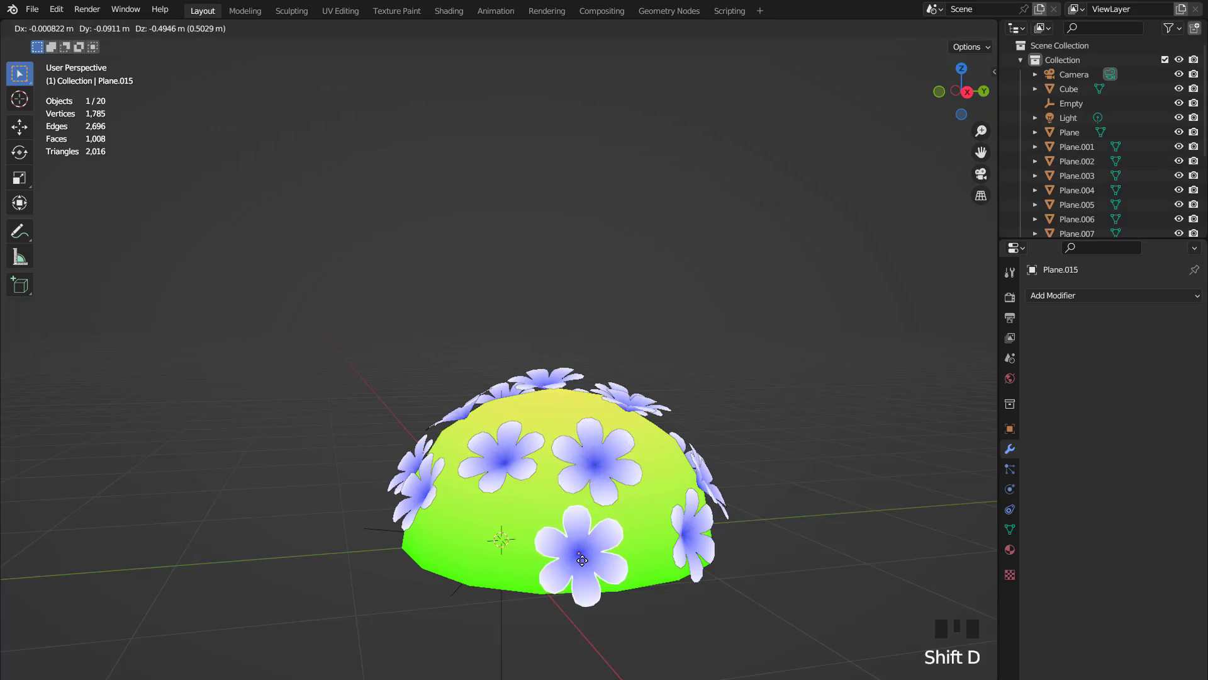
pyautogui.press('shift+d')
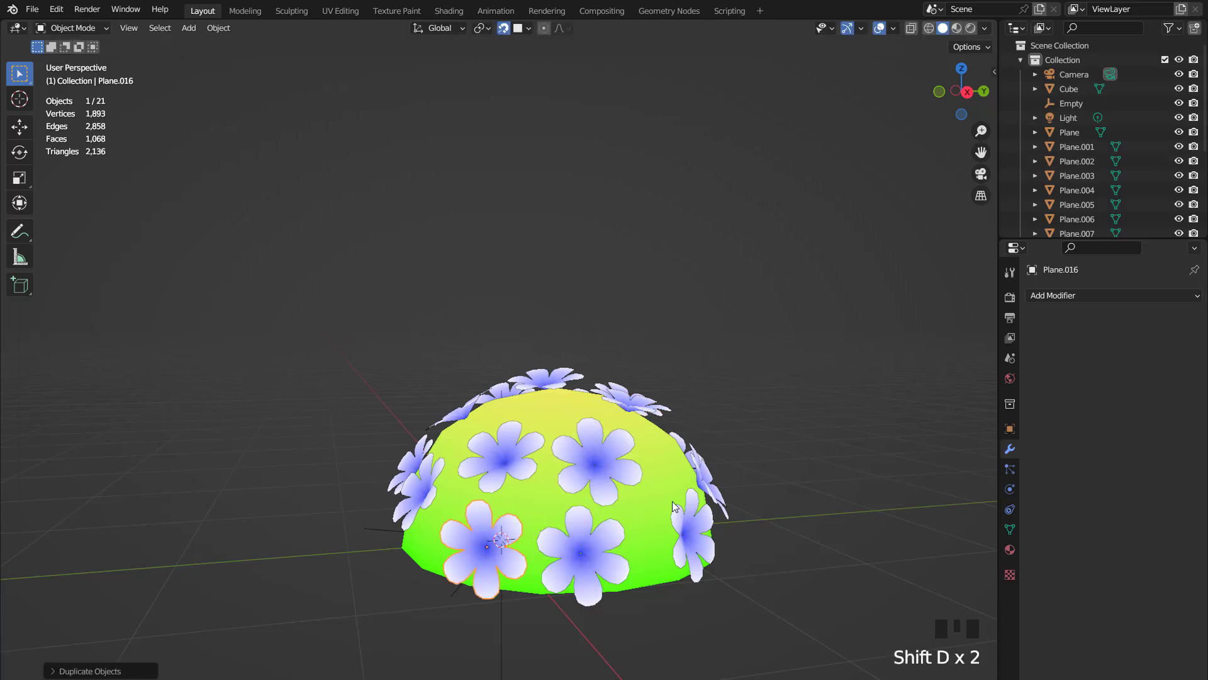
pyautogui.moveTo(656, 487); pyautogui.dragTo(499, 487)
pyautogui.click(499, 487)
pyautogui.press('shift+d')
# - Move the new and neighbouring flowers into place on the dome's surface
pyautogui.moveTo(438, 499); pyautogui.dragTo(530, 536)
pyautogui.press('g')
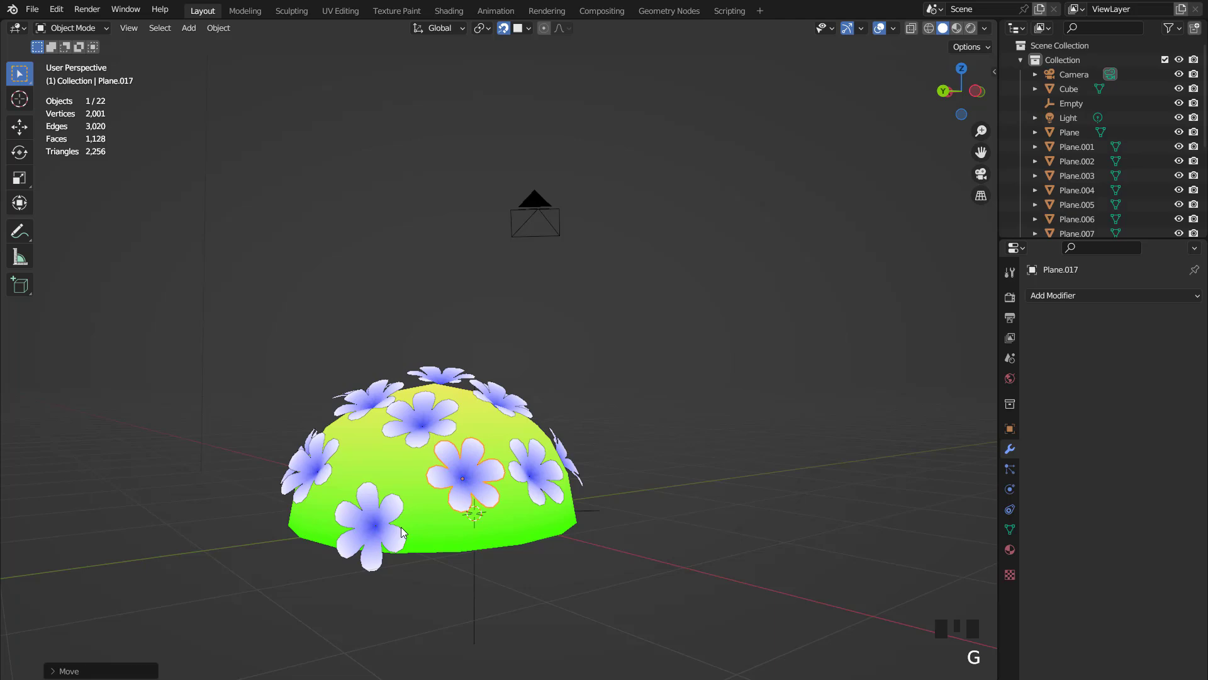
pyautogui.click(402, 520)
pyautogui.press('g')
pyautogui.press('KP_7')
pyautogui.scroll(-3)
pyautogui.moveTo(599, 316); pyautogui.dragTo(617, 359)
pyautogui.scroll(3)
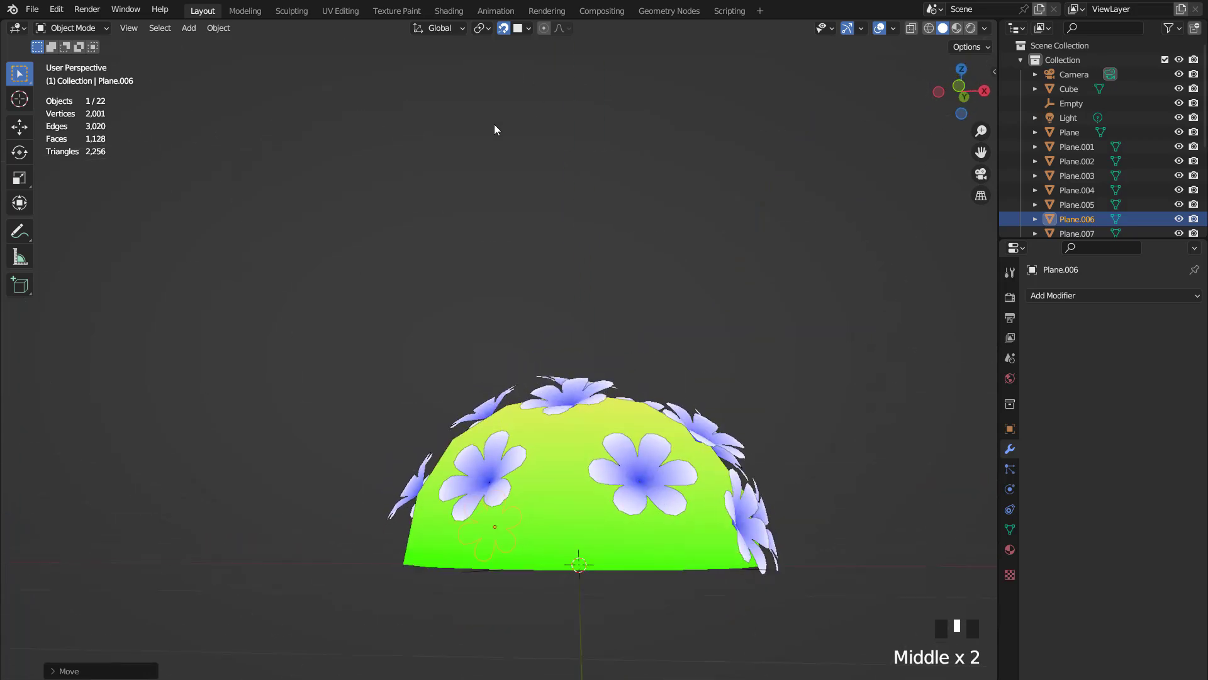
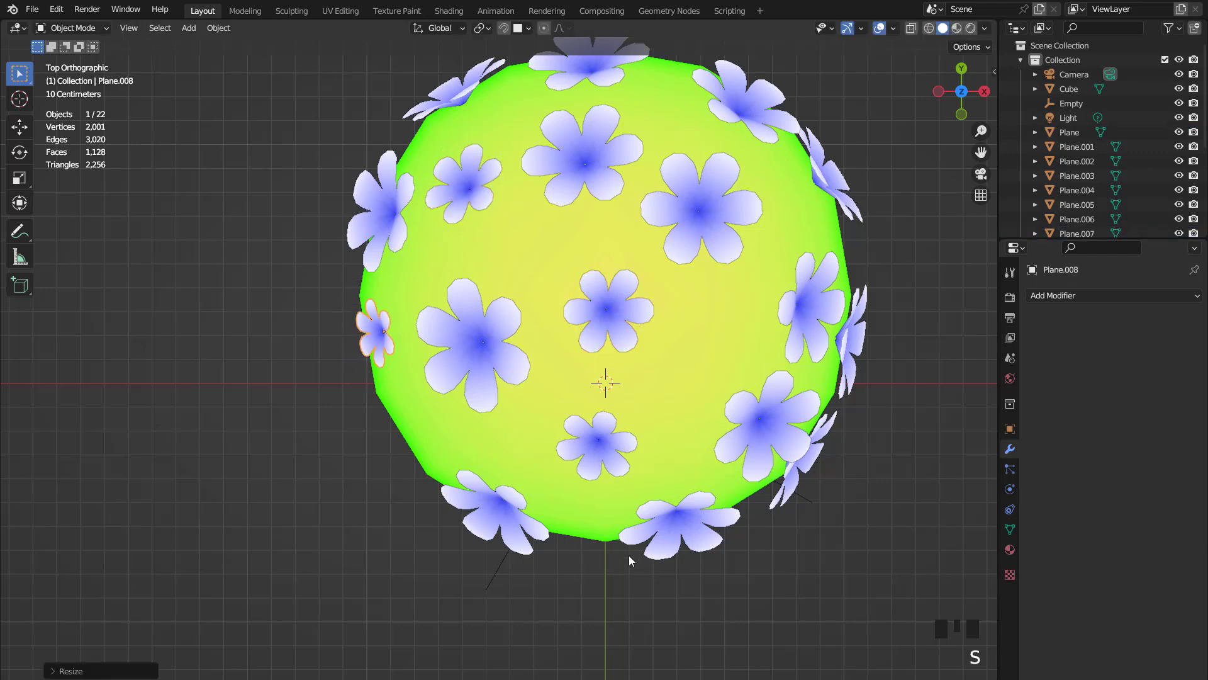
# - Shrink a flower on the dome's right and duplicate one into the gap near the centre
pyautogui.click(850, 478)
pyautogui.press('s')
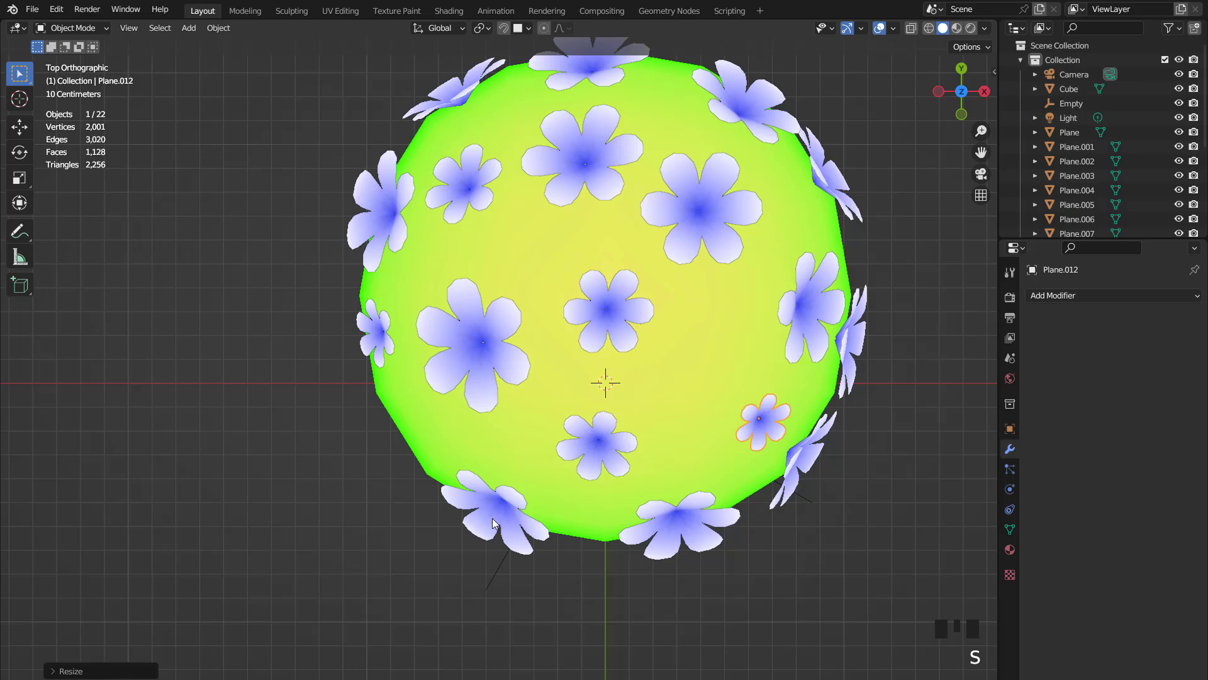
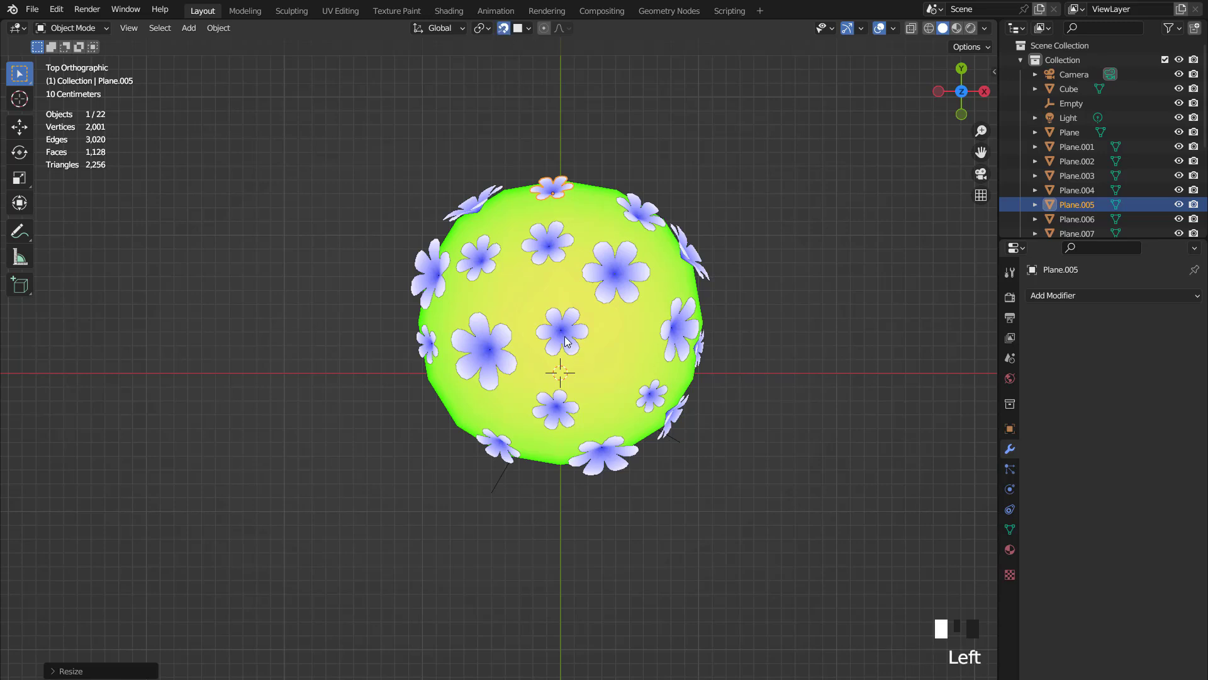
pyautogui.press('shift+d')
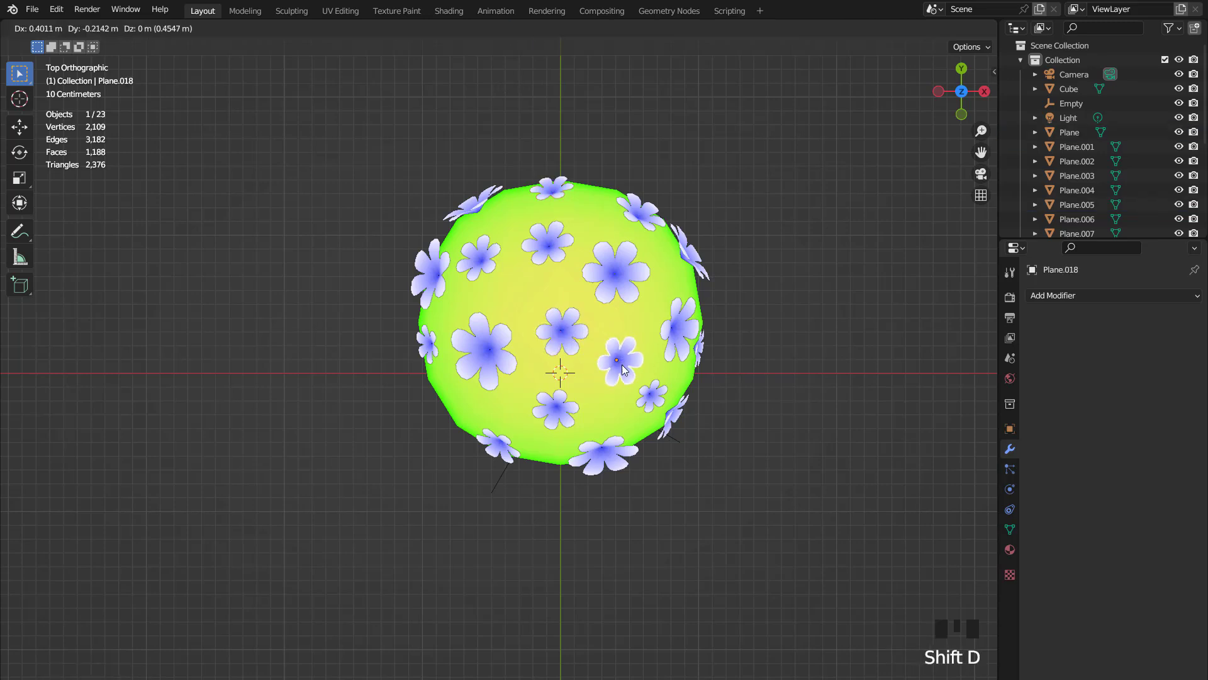